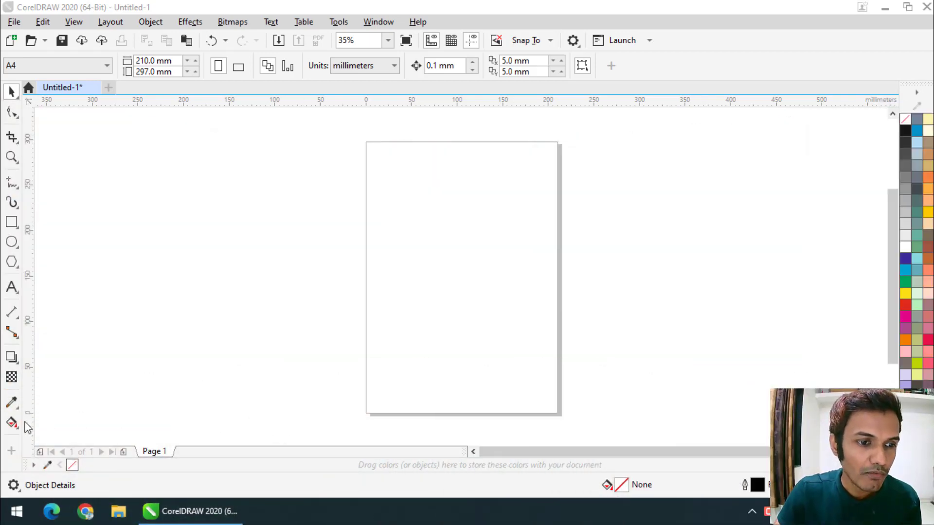
Begin on the blank A4 page with the Interactive Fill tool picked from the toolbox.
{"action": "left_click_drag", "start_coordinate": [21, 426], "coordinate": [14, 429]}
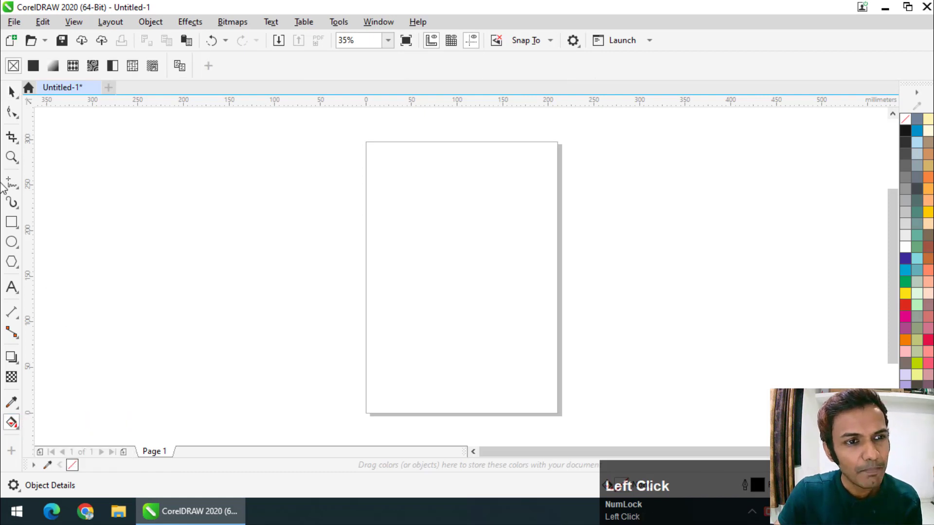
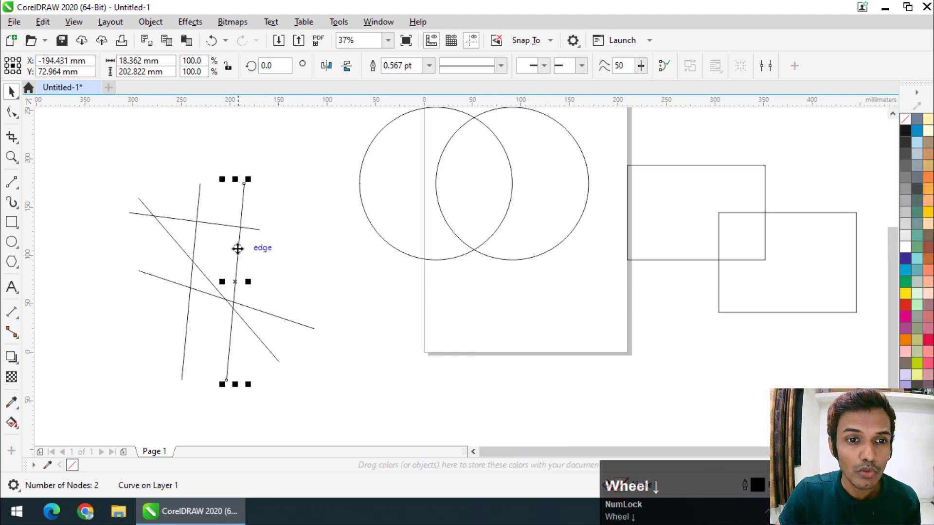
{"action": "left_click_drag", "start_coordinate": [244, 252], "coordinate": [417, 154]}
{"action": "scroll", "scroll_direction": "down", "scroll_amount": 3}
{"action": "scroll", "scroll_direction": "up", "scroll_amount": 3}
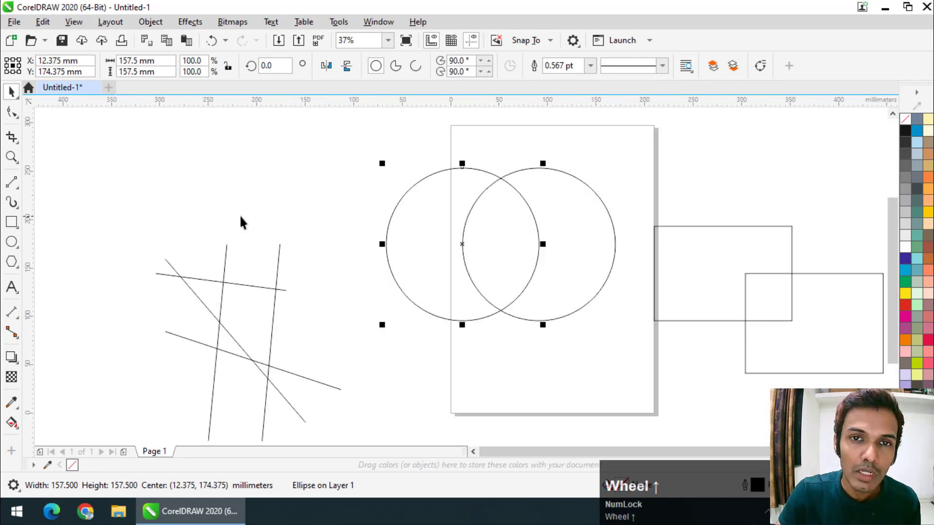
{"action": "scroll", "scroll_direction": "up", "scroll_amount": 3}
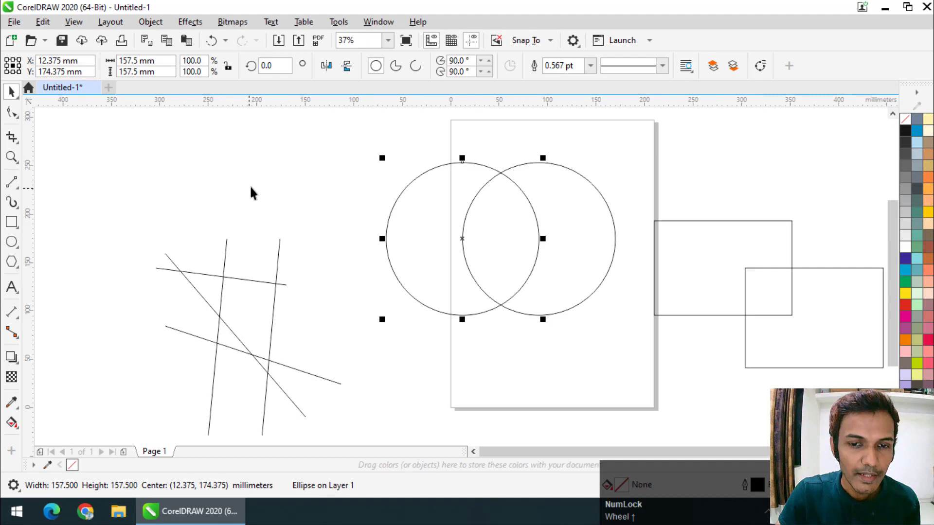
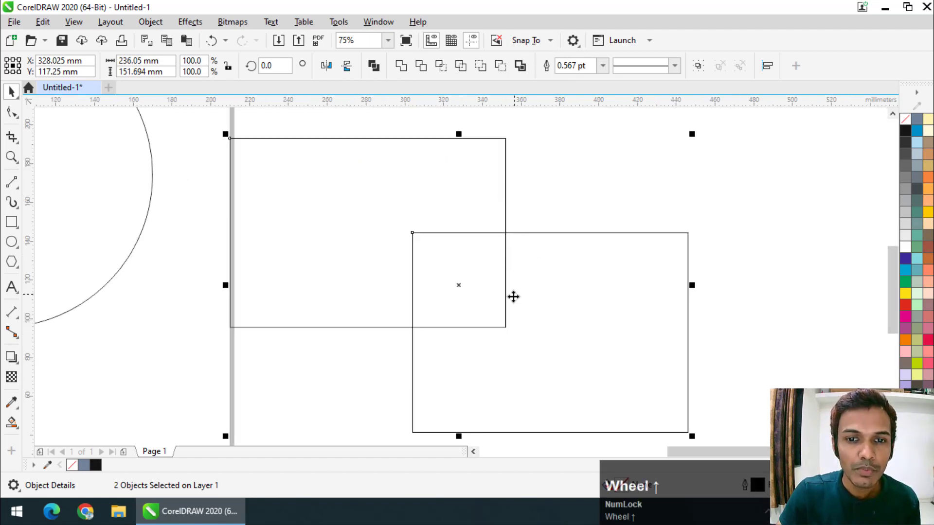
Smart Fill the rectangles' overlap into a separate square and drag it aside.
{"action": "double_click", "coordinate": [12, 426]}
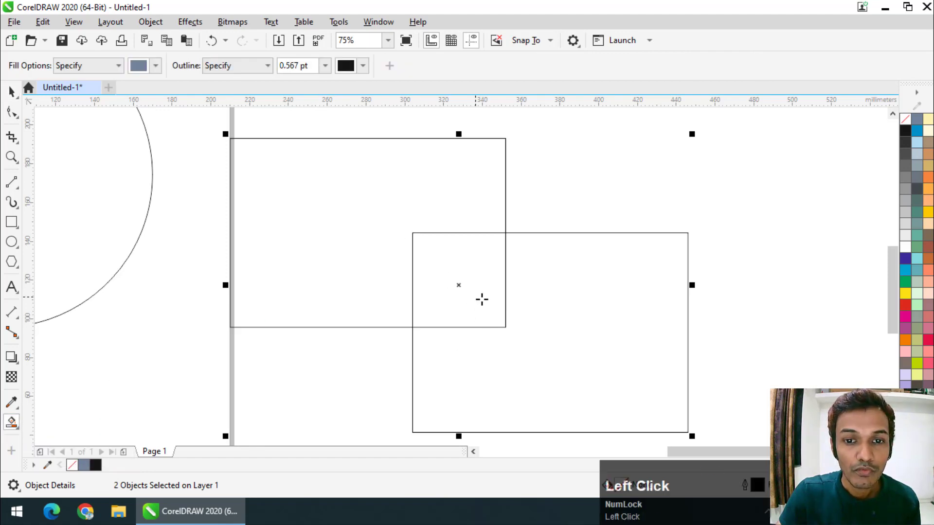
{"action": "scroll", "scroll_direction": "down", "scroll_amount": 3}
{"action": "left_click", "coordinate": [540, 176]}
{"action": "scroll", "scroll_direction": "up", "scroll_amount": 3}
{"action": "left_click_drag", "start_coordinate": [503, 258], "coordinate": [478, 235]}
Delete a leftover practice object and clear the selection on the page.
{"action": "scroll", "scroll_direction": "down", "scroll_amount": 3}
{"action": "left_click", "coordinate": [392, 189]}
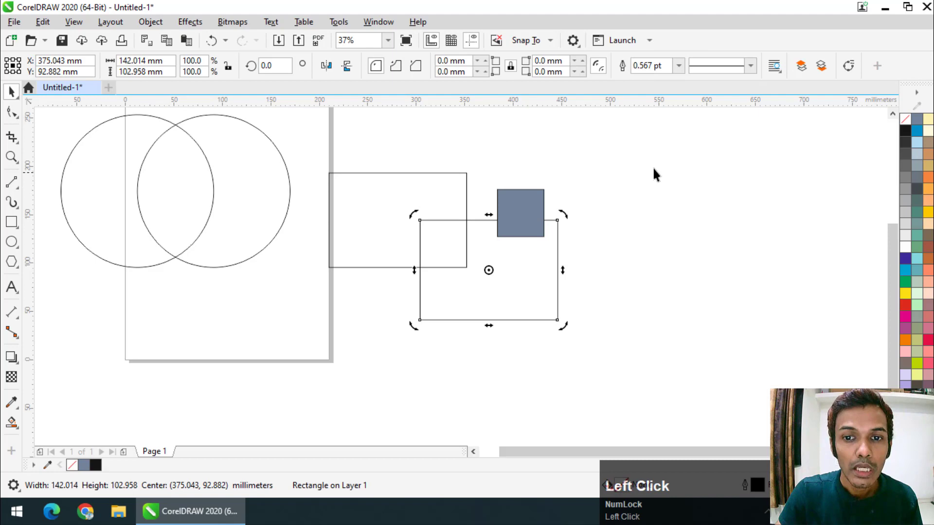
{"action": "key", "text": "Delete"}
{"action": "scroll", "scroll_direction": "down", "scroll_amount": 3}
{"action": "scroll", "scroll_direction": "up", "scroll_amount": 3}
{"action": "left_click", "coordinate": [190, 174]}
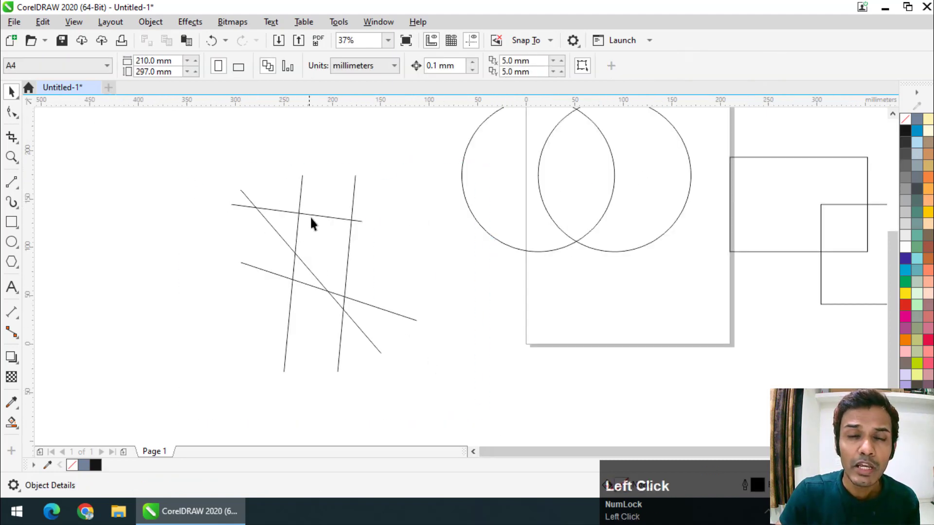
Smart Fill a region enclosed by the crossing lines.
{"action": "scroll", "scroll_direction": "up", "scroll_amount": 3}
{"action": "left_click", "coordinate": [310, 269]}
{"action": "scroll", "scroll_direction": "down", "scroll_amount": 3}
{"action": "left_click", "coordinate": [266, 186]}
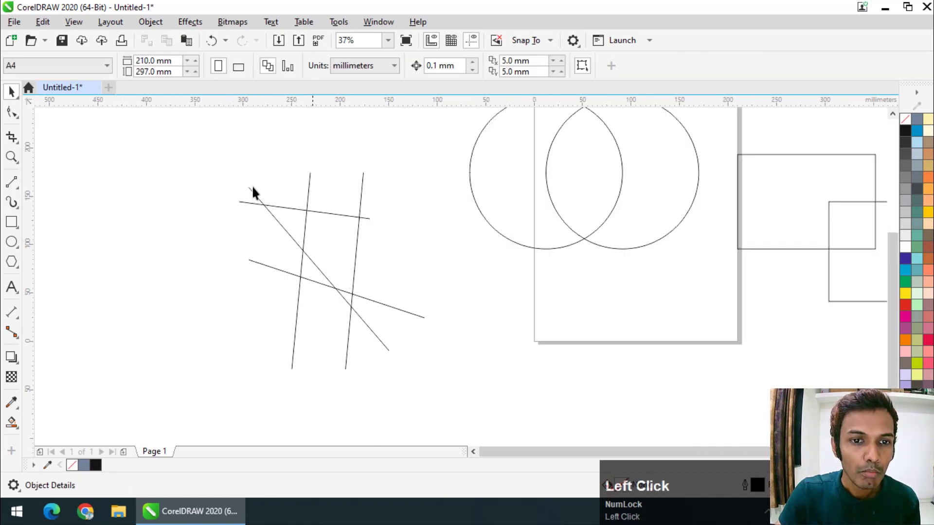
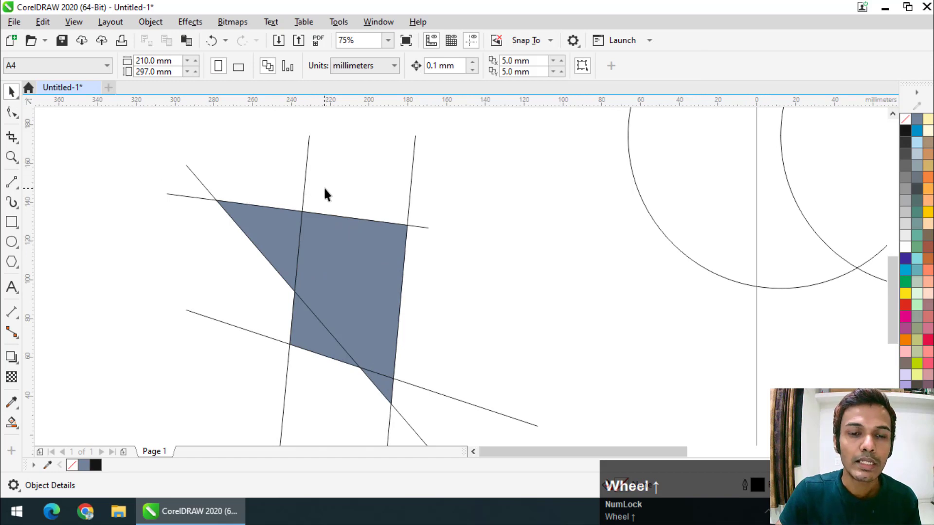
{"action": "left_click", "coordinate": [461, 272]}
Delete the filled pieces, circles and squares one selection at a time.
{"action": "scroll", "scroll_direction": "down", "scroll_amount": 3}
{"action": "left_click_drag", "start_coordinate": [269, 242], "coordinate": [247, 250]}
{"action": "key", "text": "Delete"}
{"action": "left_click", "coordinate": [233, 249]}
{"action": "key", "text": "Delete"}
{"action": "left_click", "coordinate": [306, 313]}
{"action": "key", "text": "Delete"}
{"action": "left_click", "coordinate": [458, 249]}
{"action": "key", "text": "Delete"}
Delete the remaining lines so the page is empty, then fit the page in view.
{"action": "scroll", "scroll_direction": "down", "scroll_amount": 3}
{"action": "left_click", "coordinate": [329, 308]}
{"action": "key", "text": "Delete"}
{"action": "scroll", "scroll_direction": "up", "scroll_amount": 3}
{"action": "scroll", "scroll_direction": "down", "scroll_amount": 3}
{"action": "left_click", "coordinate": [477, 249]}
{"action": "key", "text": "Delete"}
{"action": "key", "text": "shift+F4"}
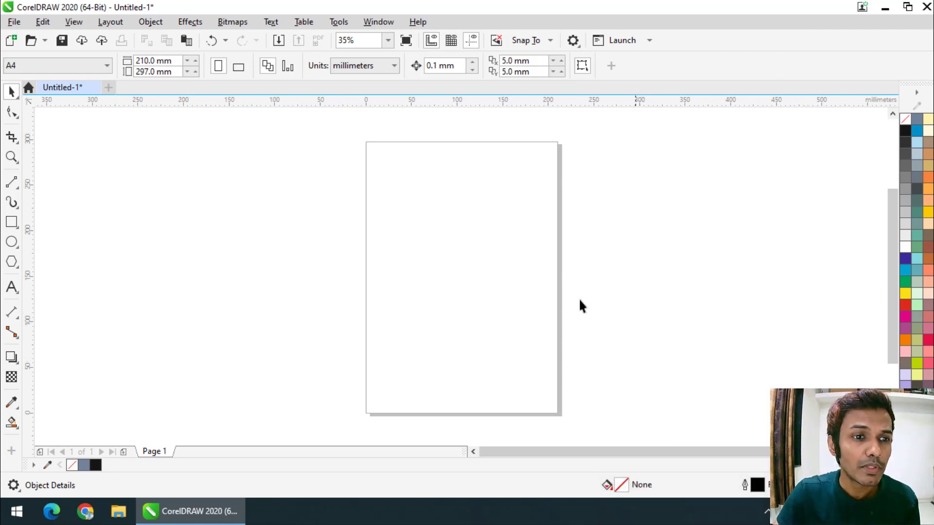
Switch to the Rectangle tool to draw the rounded square.
{"action": "left_click", "coordinate": [16, 226]}
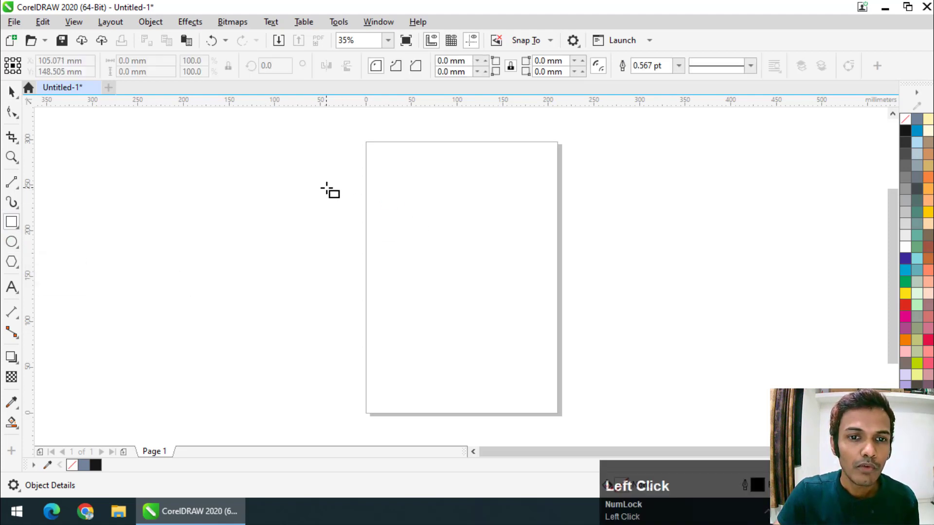
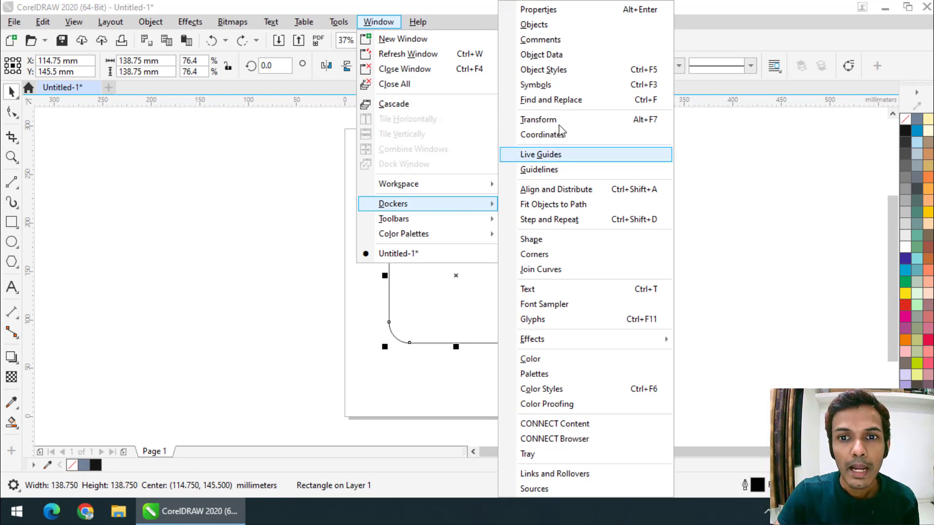
Set up a 15° rotation with one copy in the Transform docker, undoing a trial copy.
{"action": "left_click", "coordinate": [564, 124]}
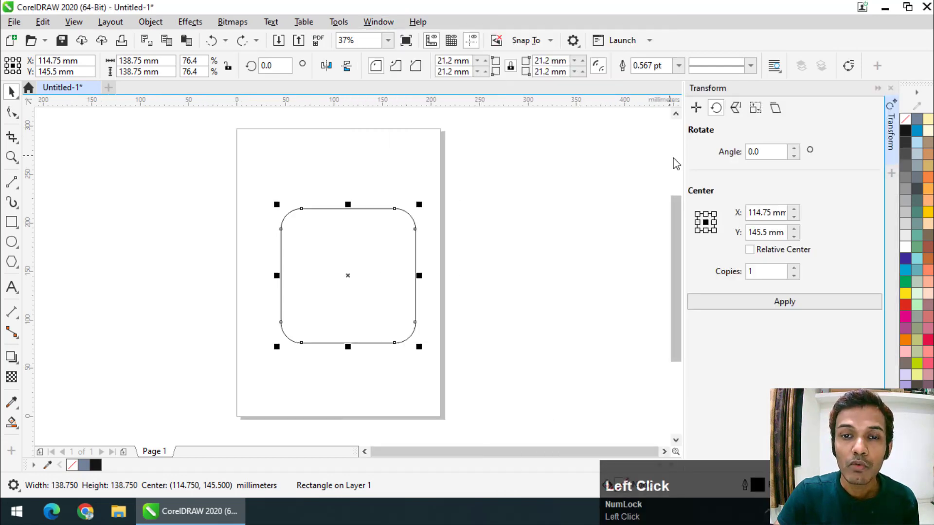
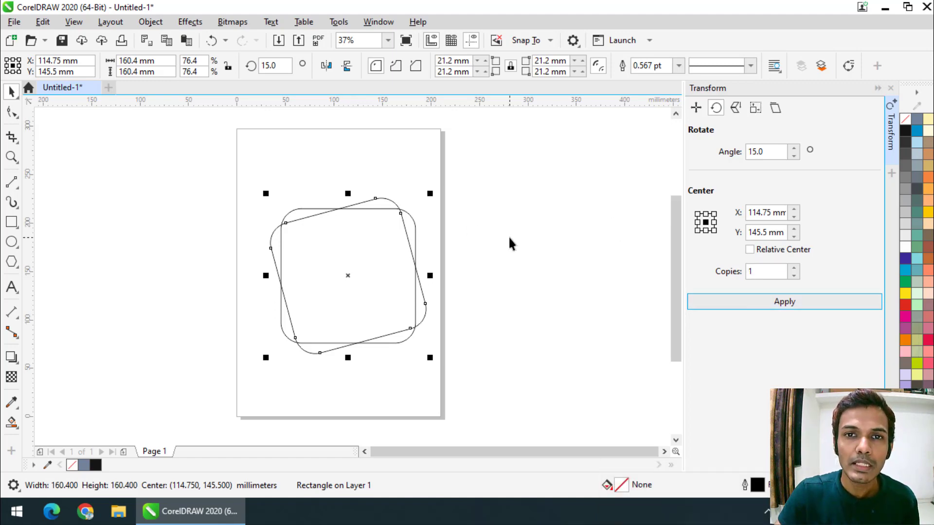
{"action": "key", "text": "ctrl+Num_Lock"}
{"action": "key", "text": "ctrl+z"}
{"action": "left_click", "coordinate": [519, 235]}
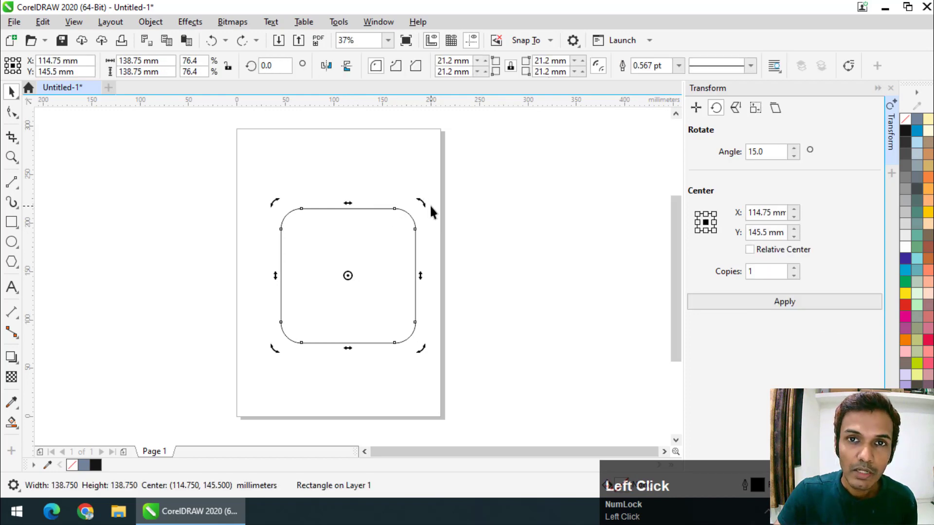
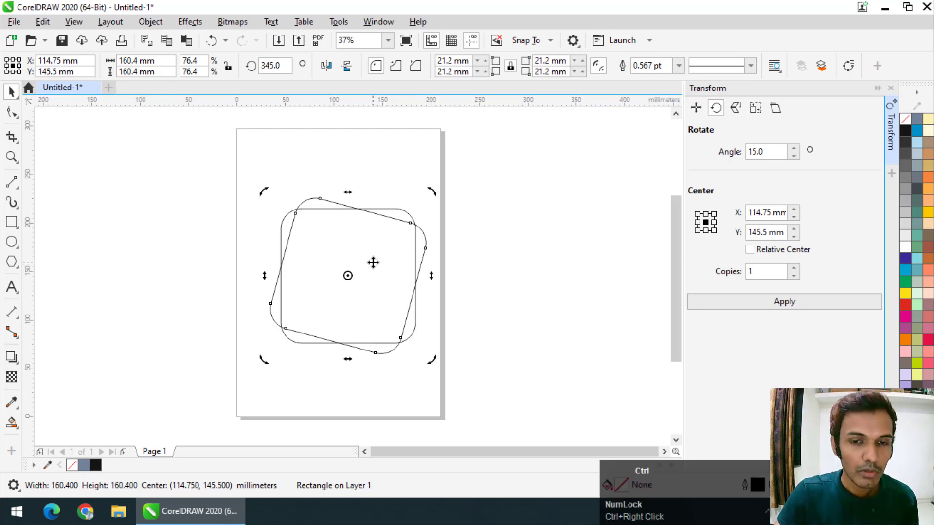
Repeat the 15° rotated copy with Ctrl+R and select all six rounded squares.
{"action": "key", "text": "ctrl+r"}
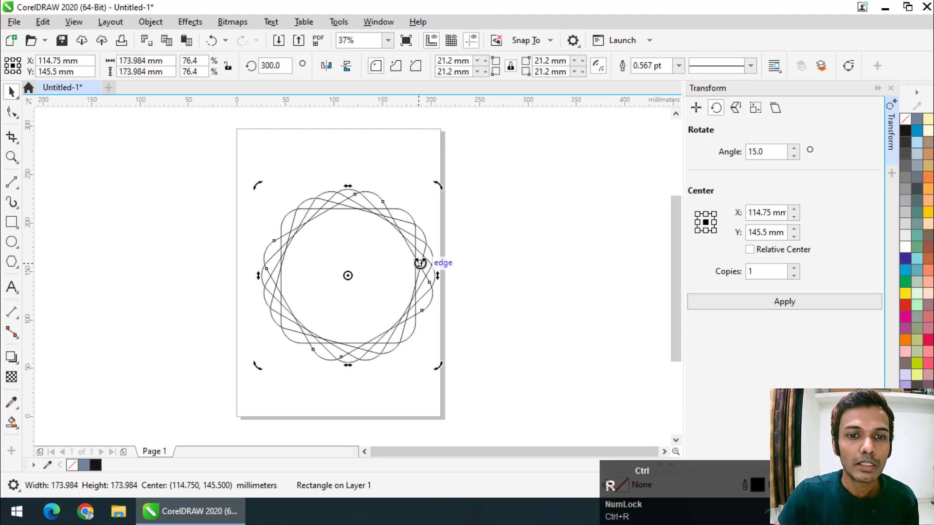
{"action": "left_click_drag", "start_coordinate": [498, 228], "coordinate": [798, 151]}
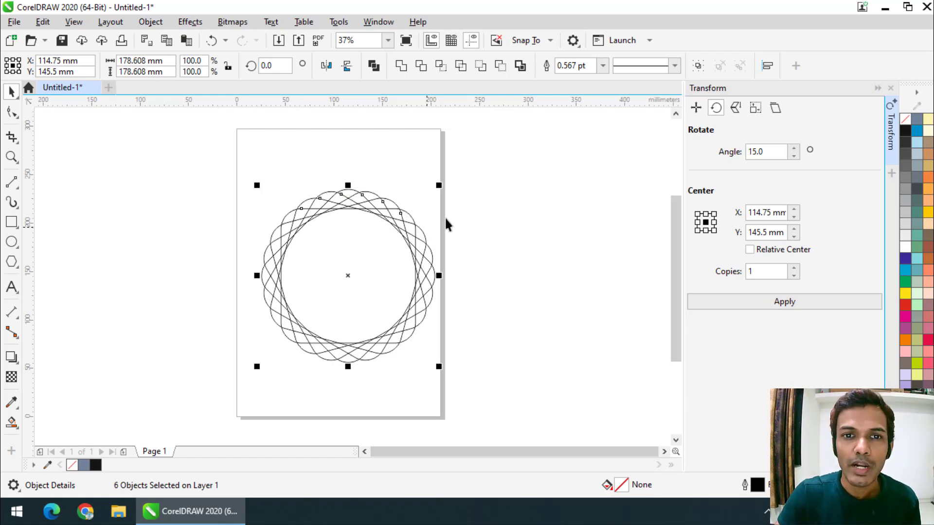
Smart Fill the petal-shaped intersections at the rosette's top, undoing a misplaced fill.
{"action": "scroll", "scroll_direction": "down", "scroll_amount": 3}
{"action": "scroll", "scroll_direction": "up", "scroll_amount": 3}
{"action": "left_click", "coordinate": [239, 176]}
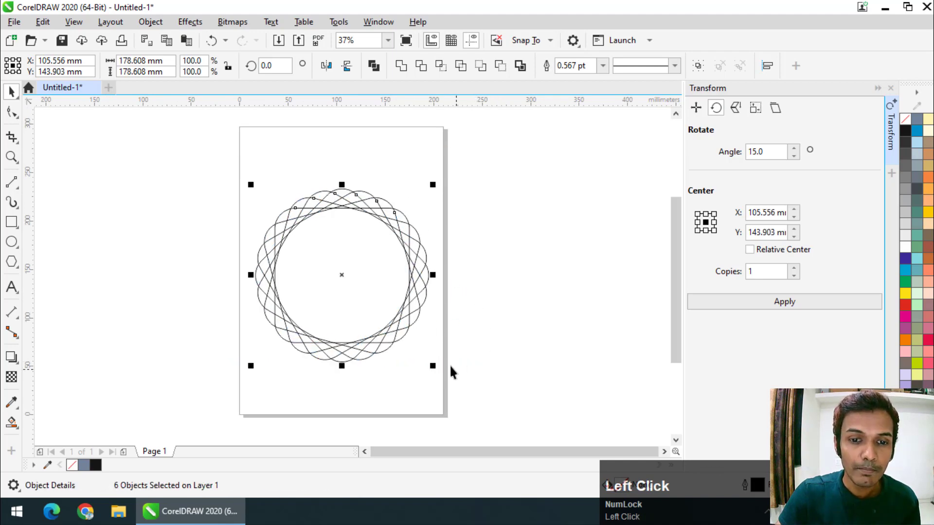
{"action": "scroll", "scroll_direction": "up", "scroll_amount": 3}
{"action": "scroll", "scroll_direction": "down", "scroll_amount": 3}
{"action": "scroll", "scroll_direction": "up", "scroll_amount": 3}
{"action": "scroll", "scroll_direction": "down", "scroll_amount": 3}
{"action": "left_click", "coordinate": [208, 135]}
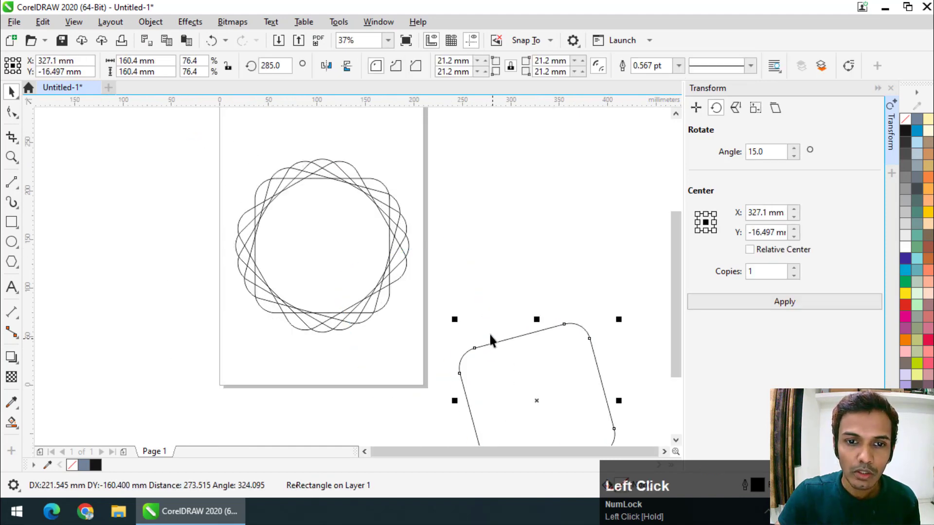
{"action": "key", "text": "ctrl+z"}
{"action": "left_click_drag", "start_coordinate": [180, 136], "coordinate": [76, 443]}
{"action": "scroll", "scroll_direction": "up", "scroll_amount": 3}
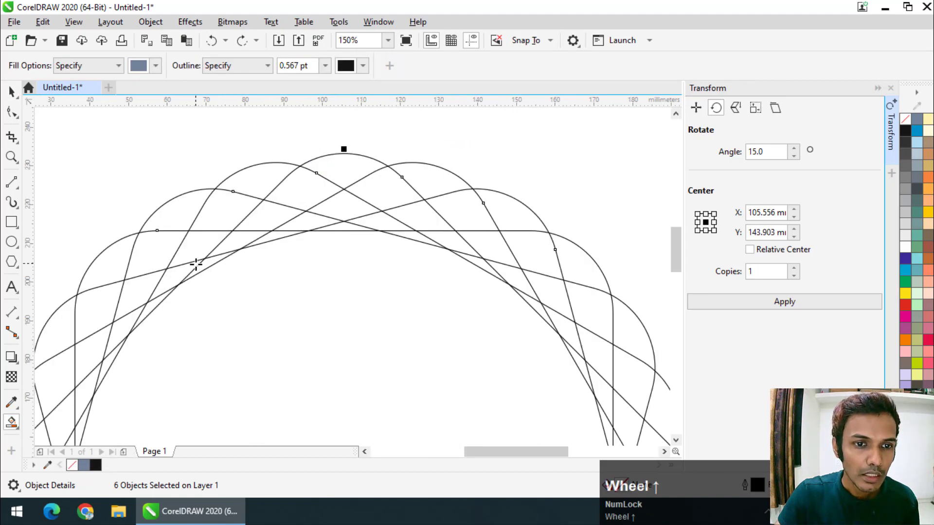
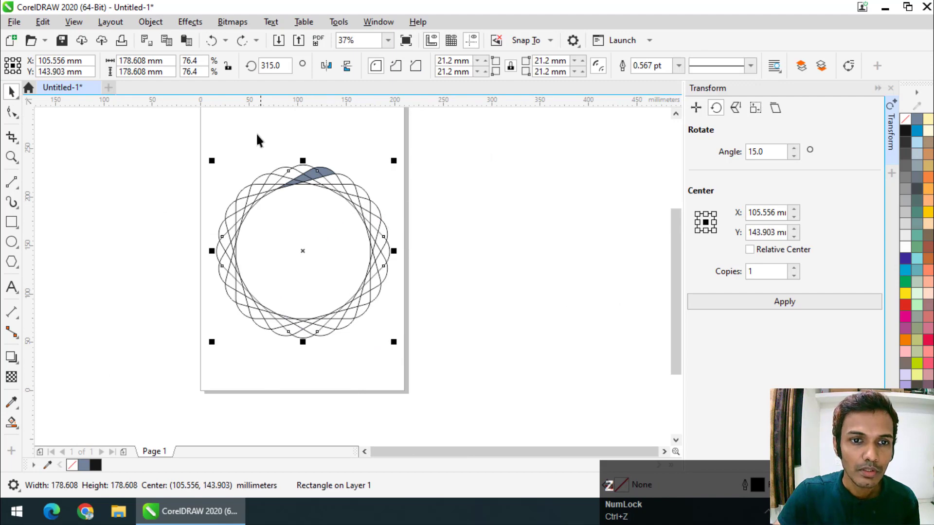
Weld the filled petal pieces at the rosette's top into one curve.
{"action": "left_click_drag", "start_coordinate": [257, 136], "coordinate": [312, 124]}
{"action": "scroll", "scroll_direction": "up", "scroll_amount": 3}
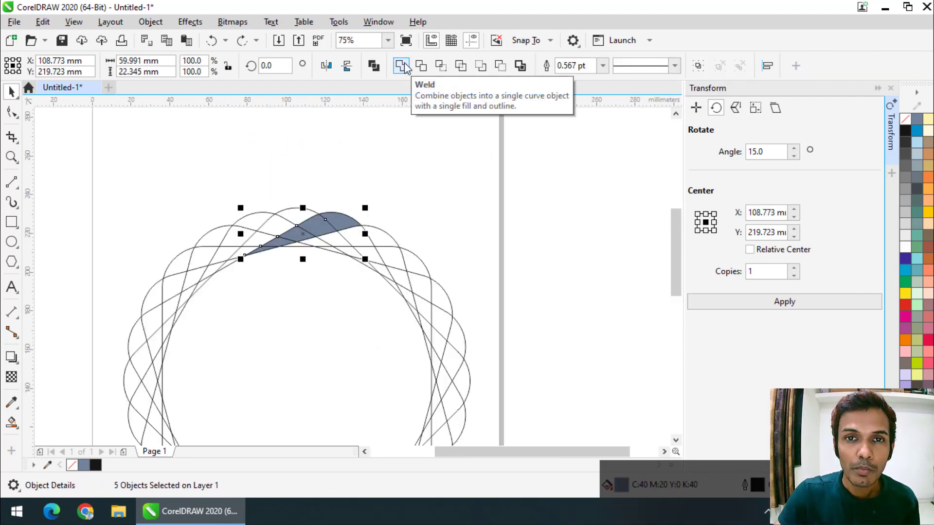
{"action": "left_click", "coordinate": [408, 66]}
Reselect the welded petal and reveal its rotation handles.
{"action": "scroll", "scroll_direction": "down", "scroll_amount": 3}
{"action": "left_click", "coordinate": [406, 181]}
{"action": "scroll", "scroll_direction": "up", "scroll_amount": 3}
{"action": "scroll", "scroll_direction": "down", "scroll_amount": 3}
{"action": "scroll", "scroll_direction": "up", "scroll_amount": 3}
{"action": "left_click", "coordinate": [365, 165]}
{"action": "scroll", "scroll_direction": "down", "scroll_amount": 3}
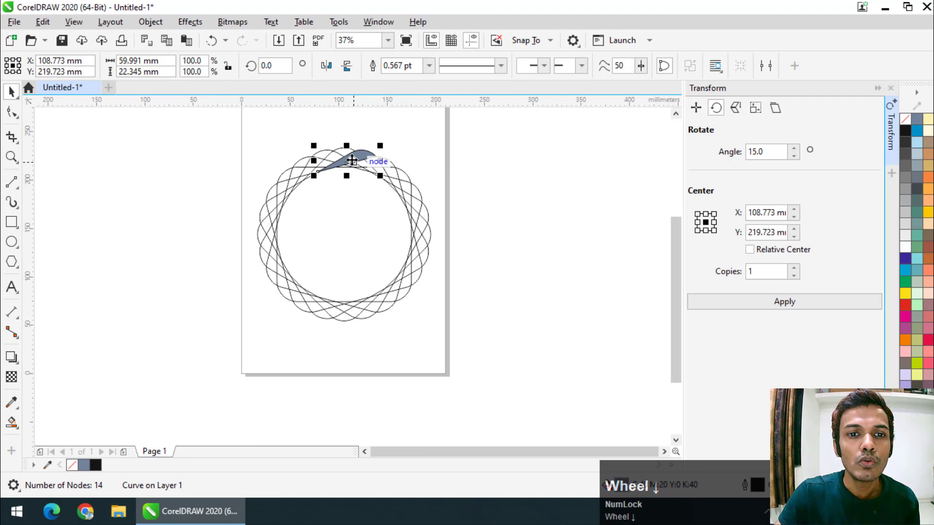
{"action": "left_click", "coordinate": [355, 157]}
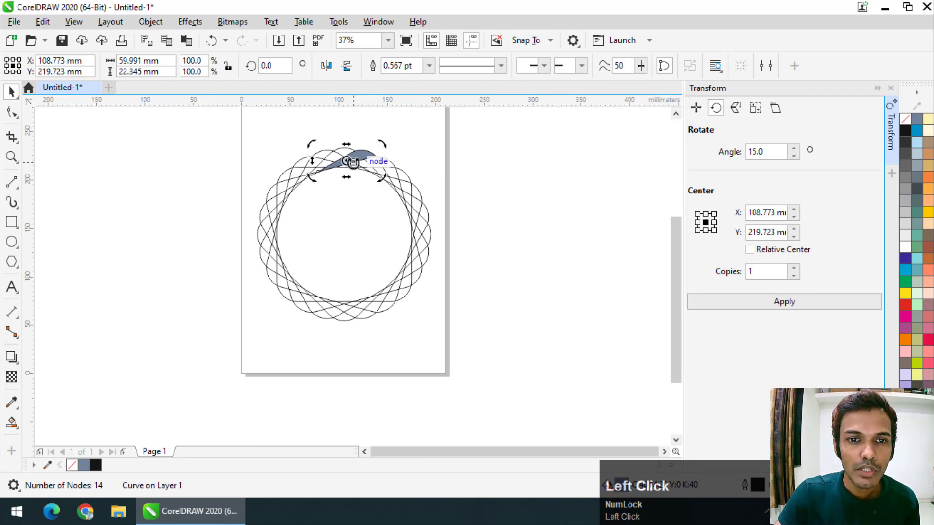
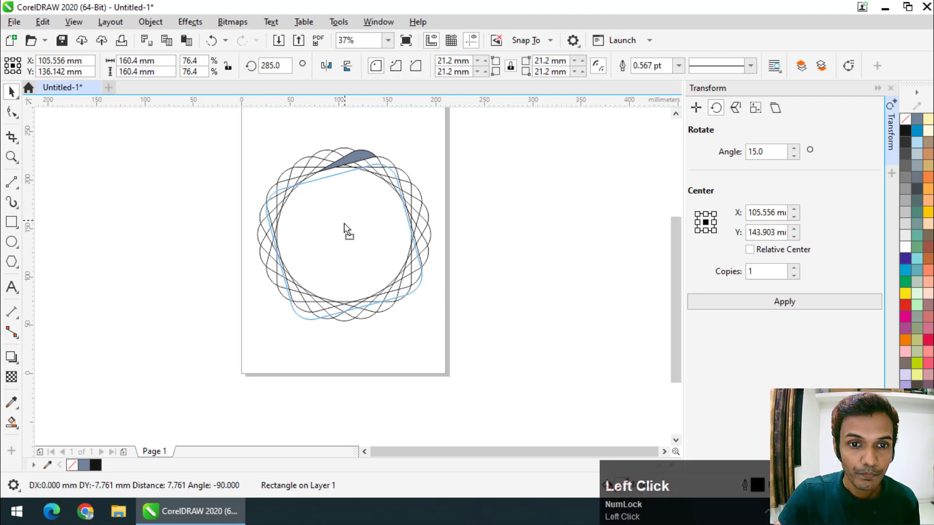
Move the petal's rotation centre to the rosette centre and turn off dynamic guides.
{"action": "key", "text": "ctrl+z"}
{"action": "double_click", "coordinate": [349, 155]}
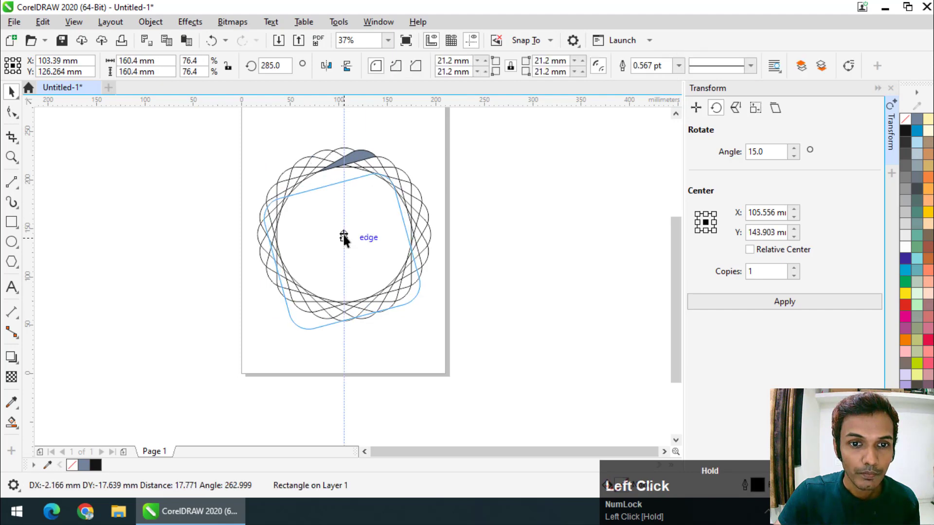
{"action": "key", "text": "ctrl+z"}
{"action": "left_click", "coordinate": [345, 159]}
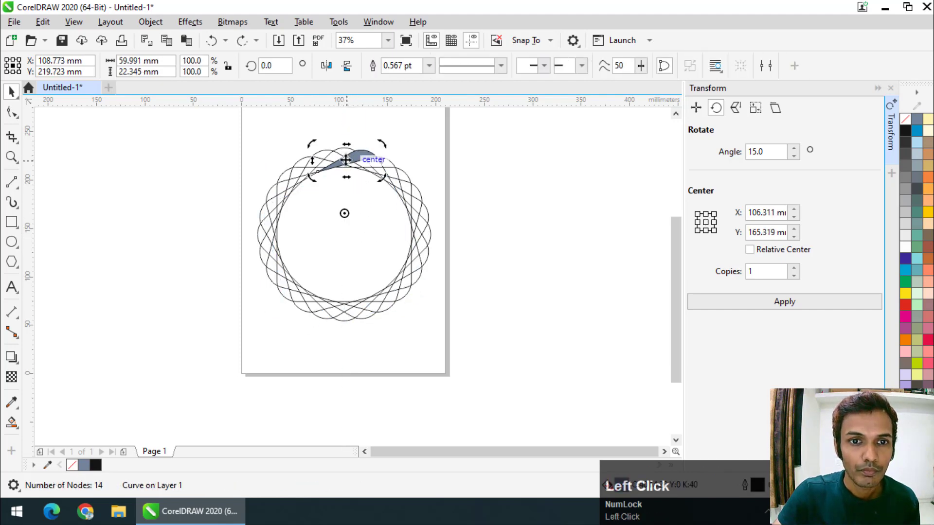
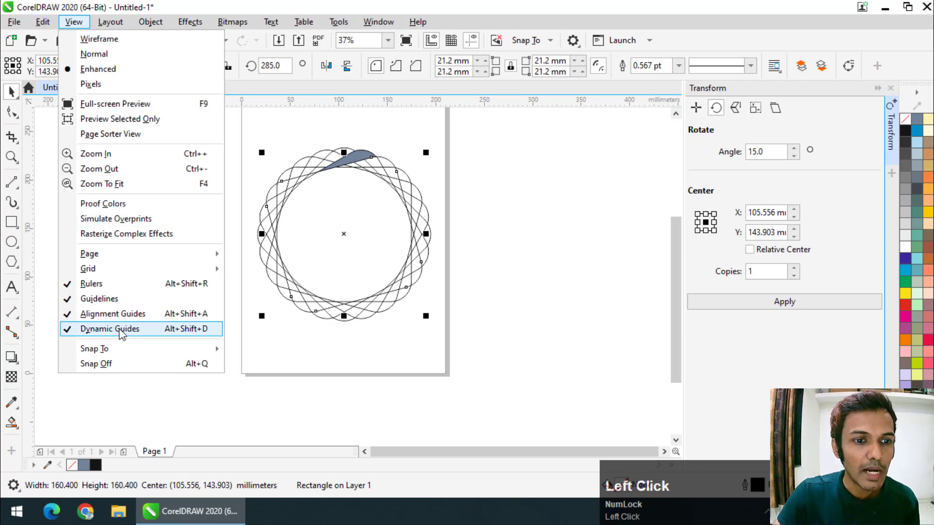
{"action": "left_click", "coordinate": [499, 239]}
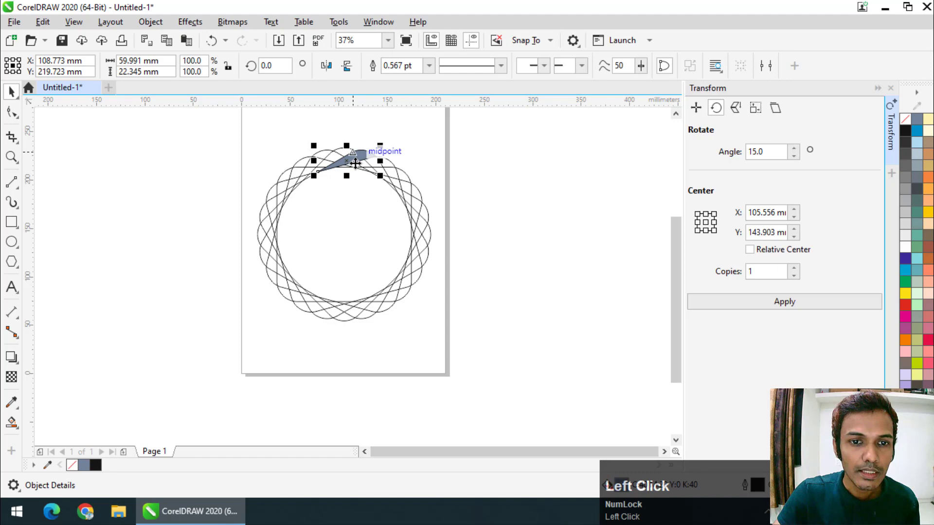
Clear the selection and pick the grey petal shape to move it off the page.
{"action": "scroll", "scroll_direction": "down", "scroll_amount": 3}
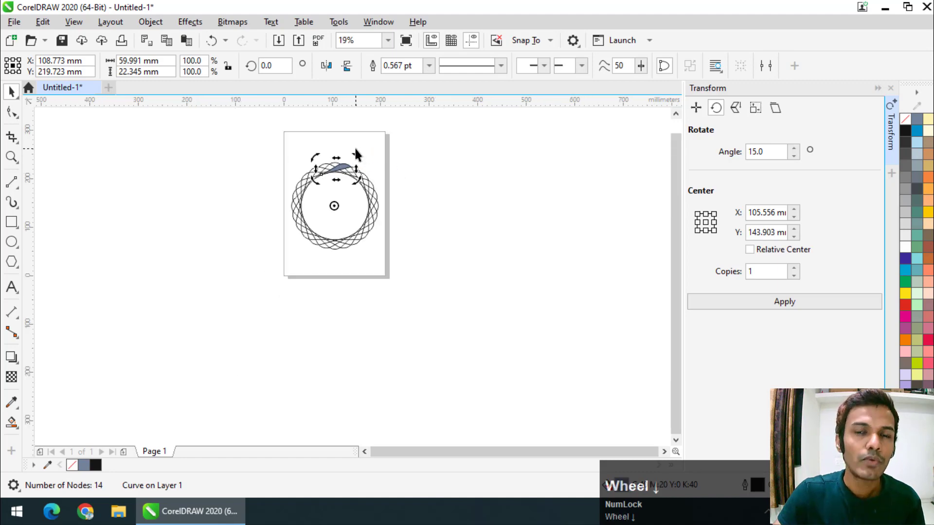
{"action": "scroll", "scroll_direction": "up", "scroll_amount": 3}
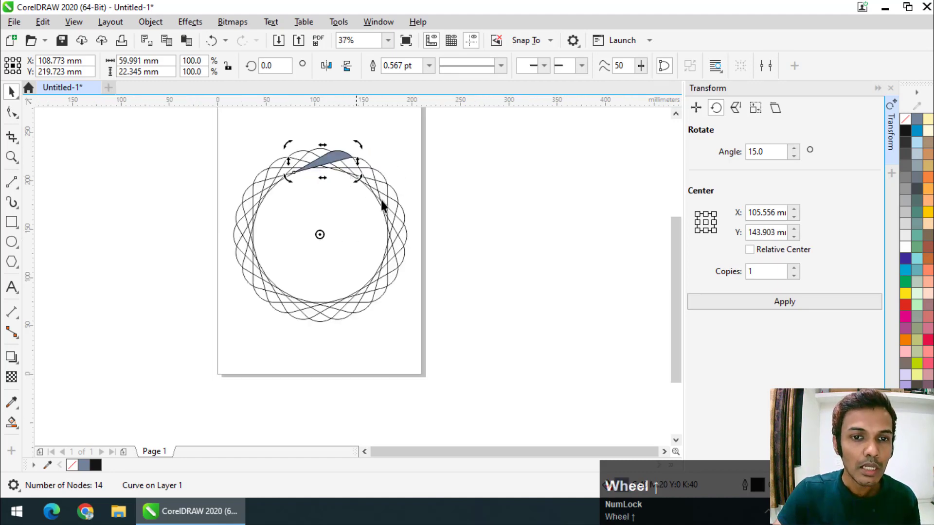
{"action": "left_click", "coordinate": [338, 134]}
{"action": "scroll", "scroll_direction": "down", "scroll_amount": 3}
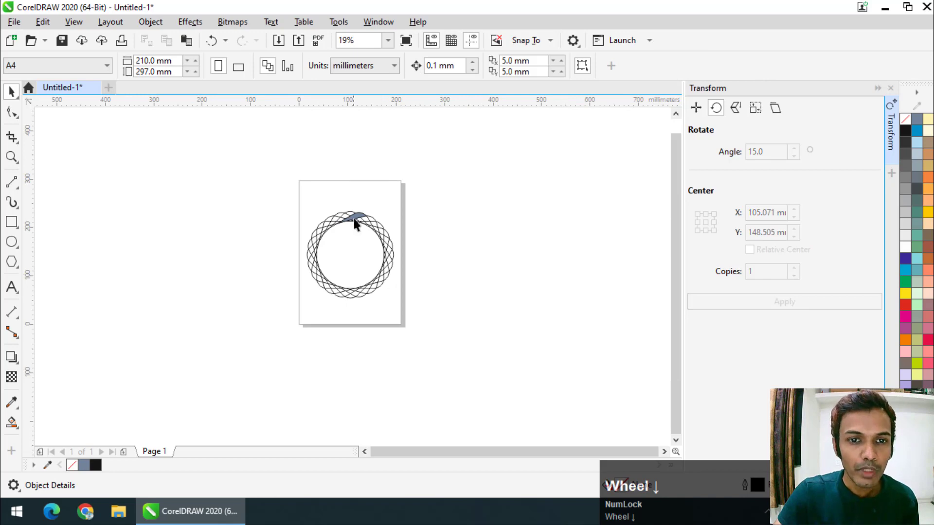
{"action": "scroll", "scroll_direction": "up", "scroll_amount": 3}
{"action": "left_click", "coordinate": [362, 210]}
{"action": "scroll", "scroll_direction": "down", "scroll_amount": 3}
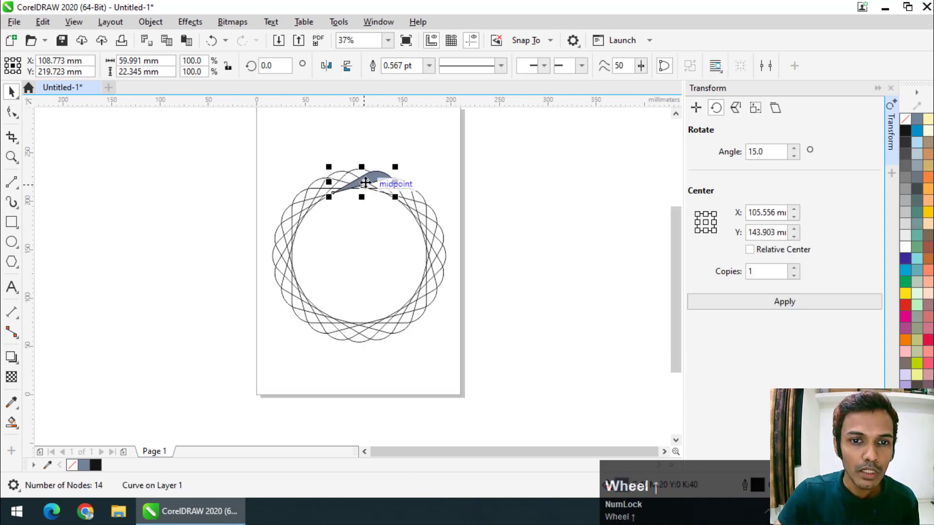
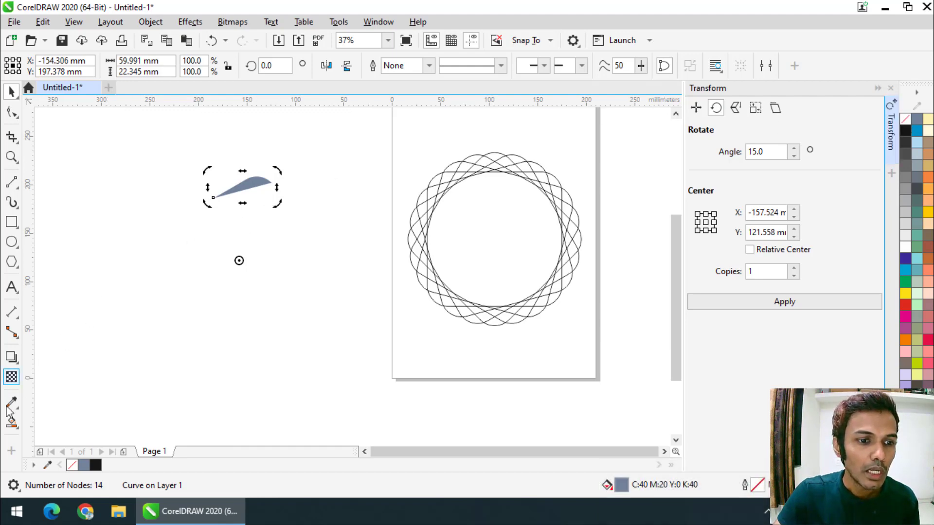
Give the petal a red-to-yellow fountain fill and ring it with 15° rotated copies via Ctrl+R.
{"action": "double_click", "coordinate": [13, 424]}
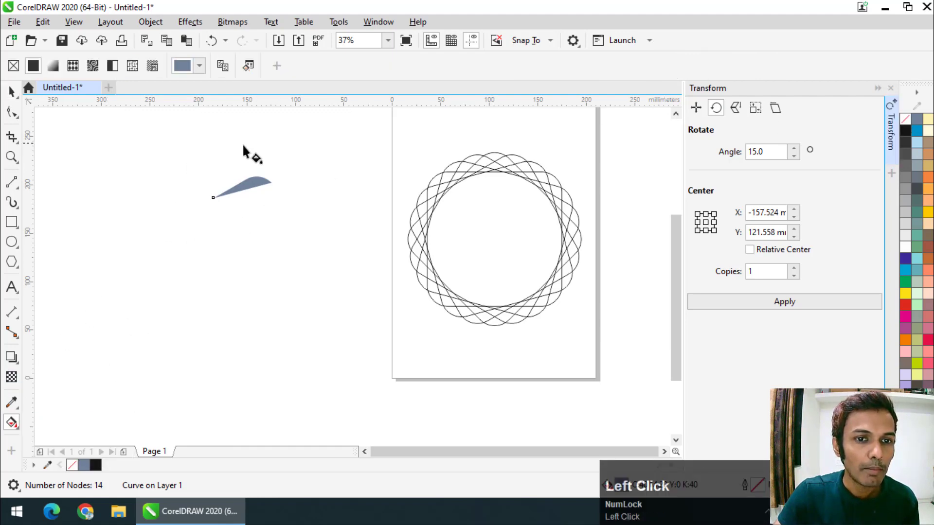
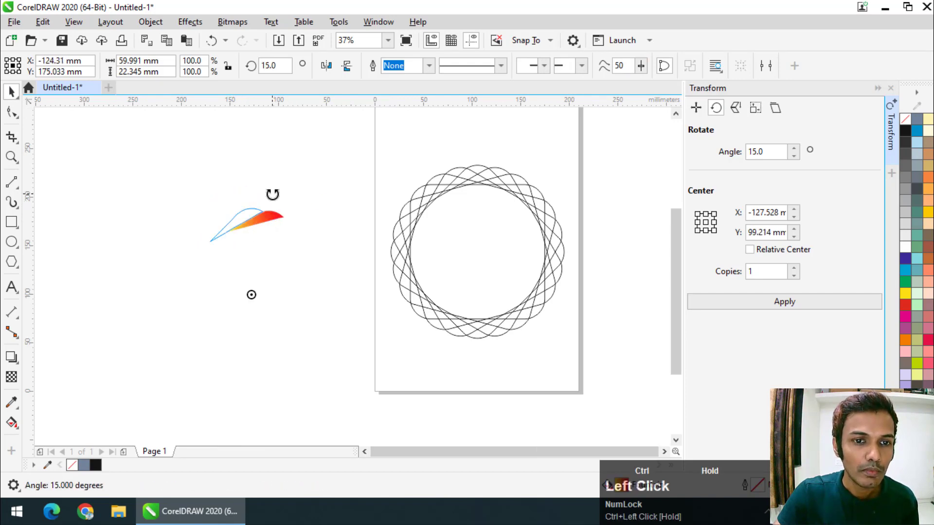
{"action": "right_click", "coordinate": [276, 197]}
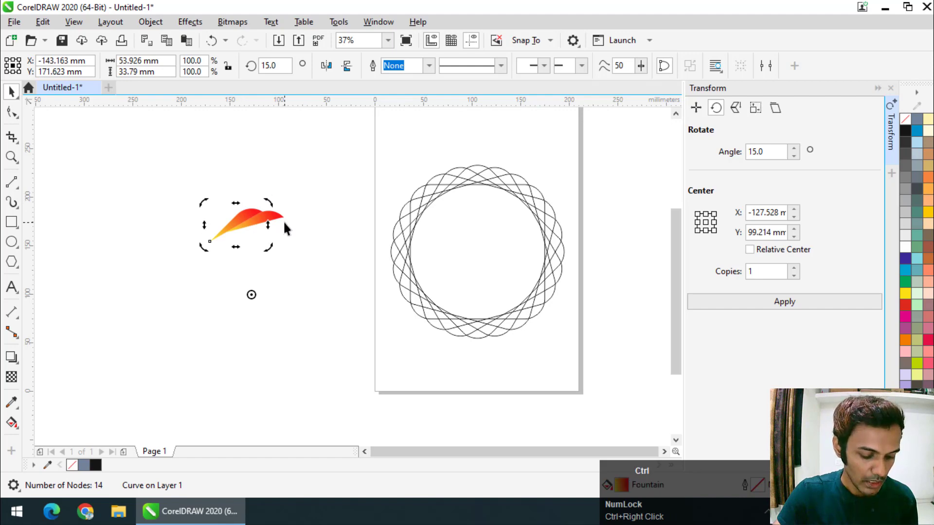
{"action": "key", "text": "ctrl+r"}
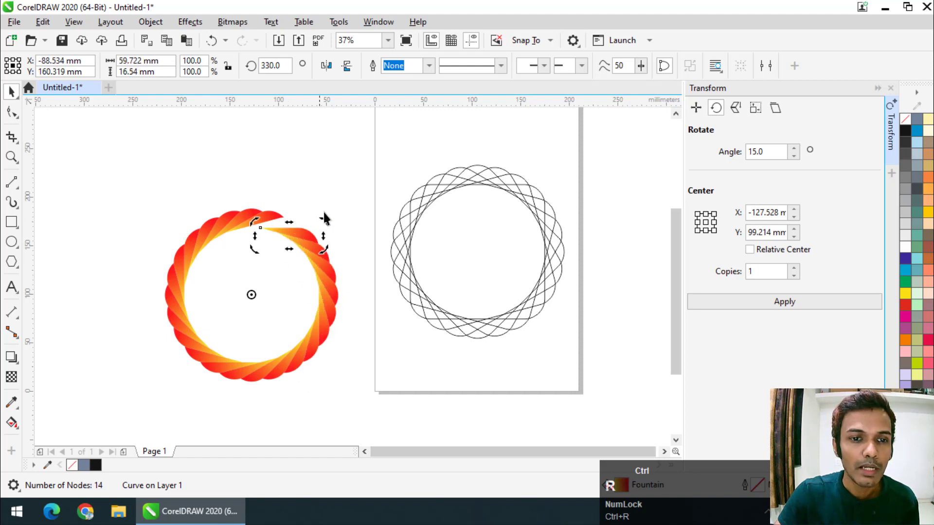
Marquee-select all 24 petals of the completed gradient ring.
{"action": "left_click", "coordinate": [325, 164]}
{"action": "scroll", "scroll_direction": "down", "scroll_amount": 3}
{"action": "left_click_drag", "start_coordinate": [223, 179], "coordinate": [239, 168]}
{"action": "scroll", "scroll_direction": "up", "scroll_amount": 3}
{"action": "scroll", "scroll_direction": "down", "scroll_amount": 3}
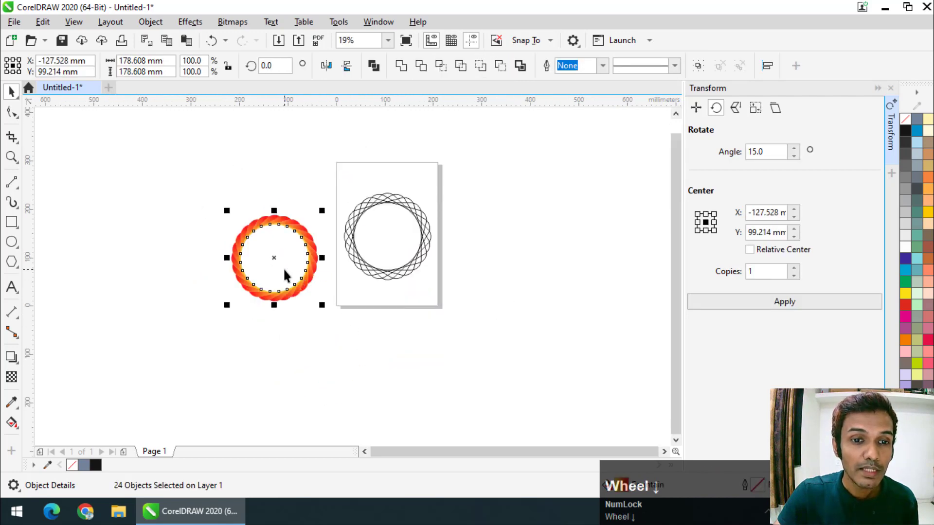
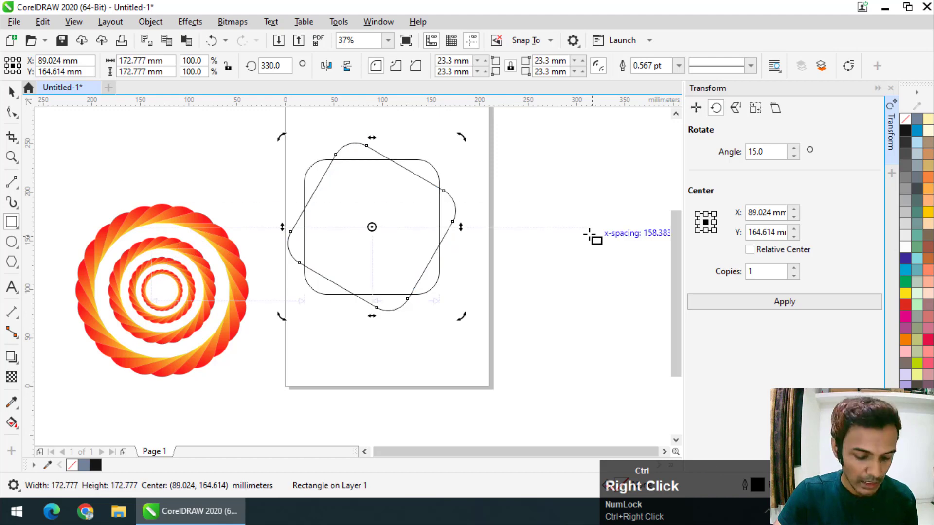
Repeat the rotated copy of the rounded square with Ctrl+R.
{"action": "key", "text": "r"}
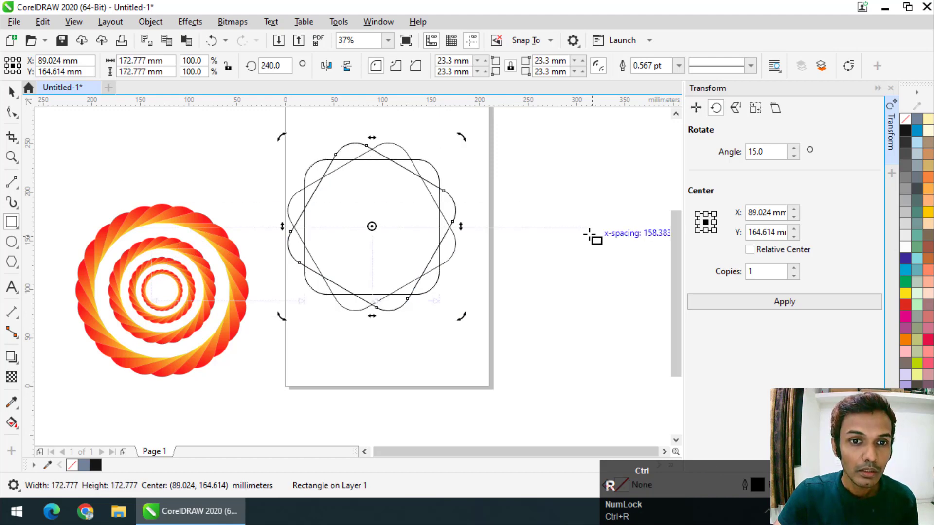
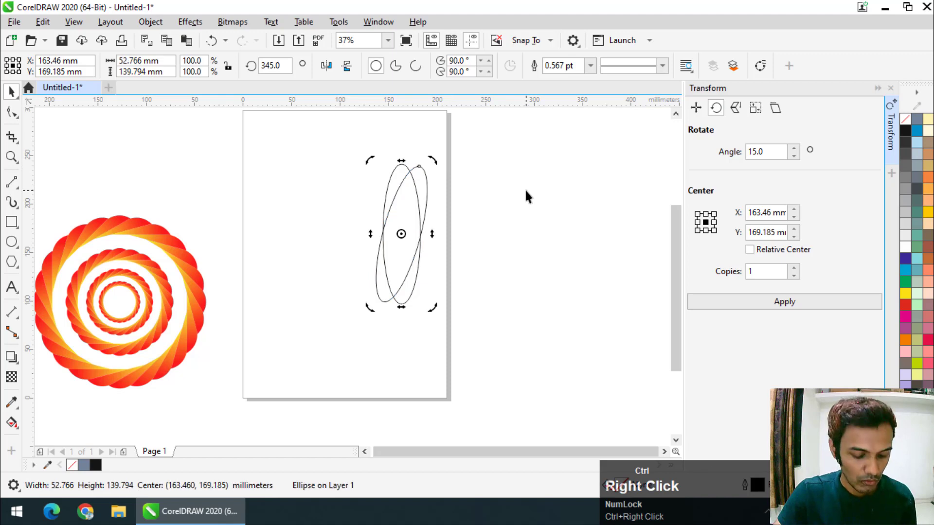
Finish the twelve-ellipse rosette with Ctrl+R and marquee-select the whole guide.
{"action": "key", "text": "ctrl+r"}
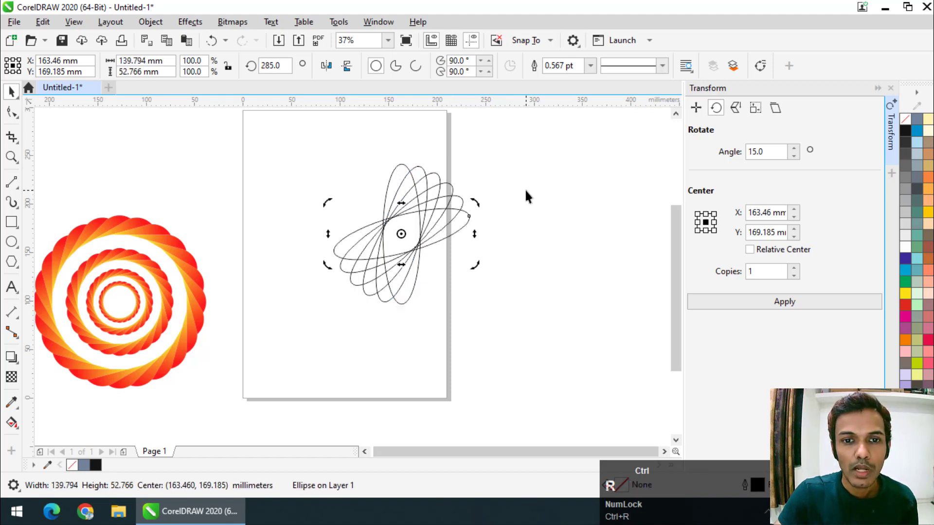
{"action": "left_click", "coordinate": [506, 142]}
{"action": "scroll", "scroll_direction": "down", "scroll_amount": 3}
{"action": "scroll", "scroll_direction": "up", "scroll_amount": 3}
{"action": "left_click_drag", "start_coordinate": [326, 188], "coordinate": [63, 442]}
{"action": "scroll", "scroll_direction": "up", "scroll_amount": 3}
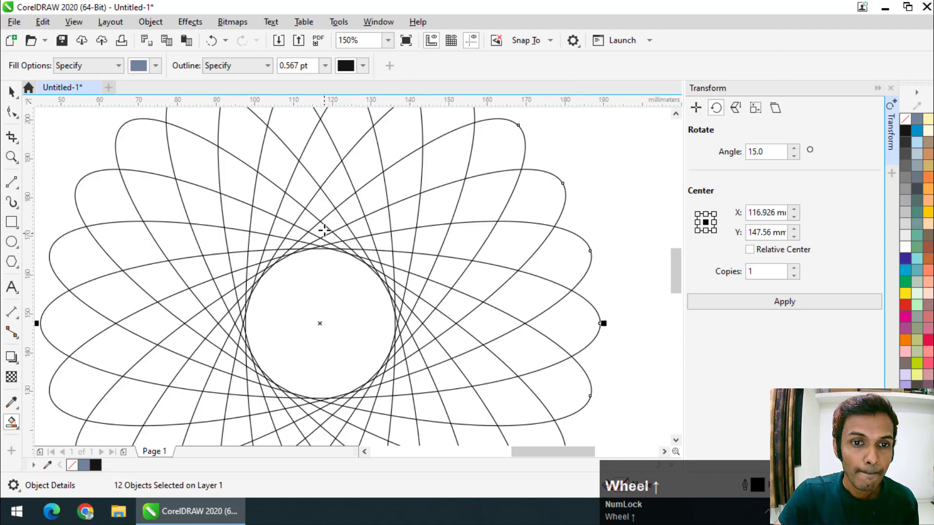
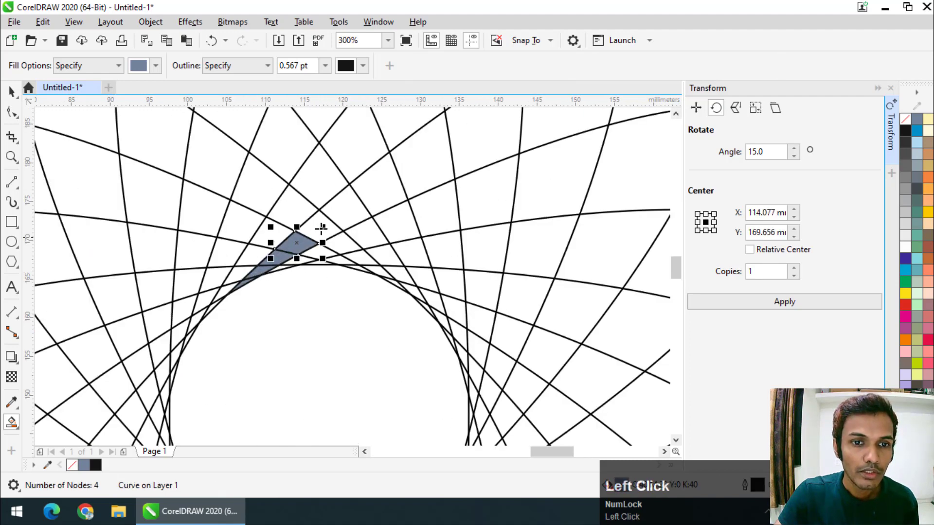
Zoom on the ellipse crossings where the grey petal piece is filled.
{"action": "scroll", "scroll_direction": "down", "scroll_amount": 3}
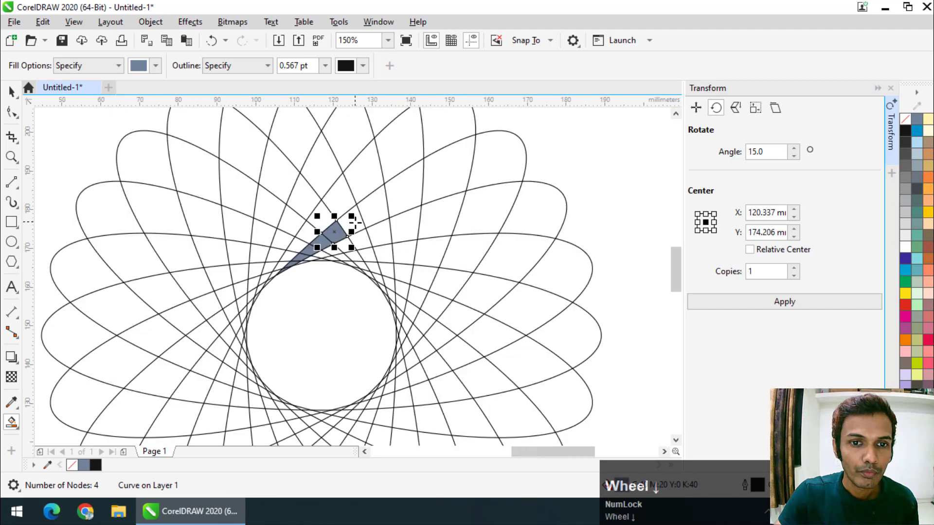
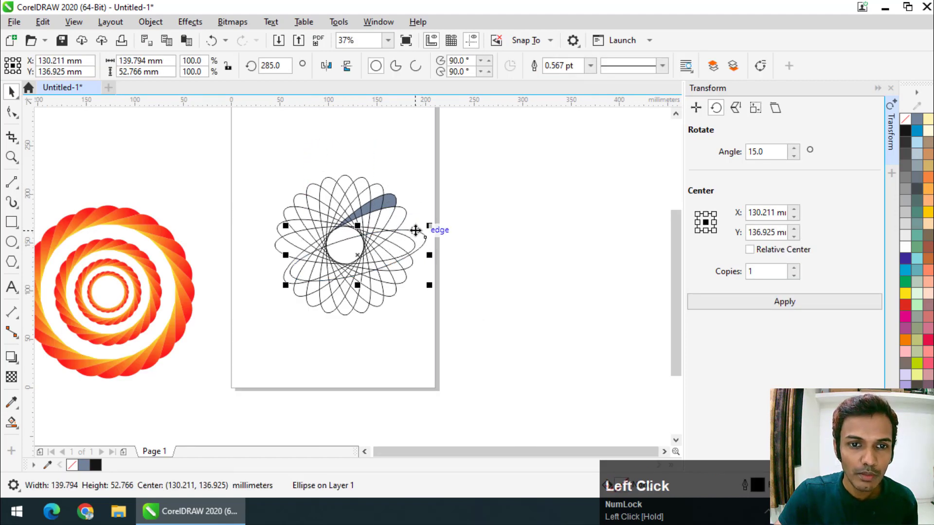
Undo the last change and make a first attempt at gathering the grey petal pieces.
{"action": "key", "text": "ctrl+z"}
{"action": "left_click", "coordinate": [312, 157]}
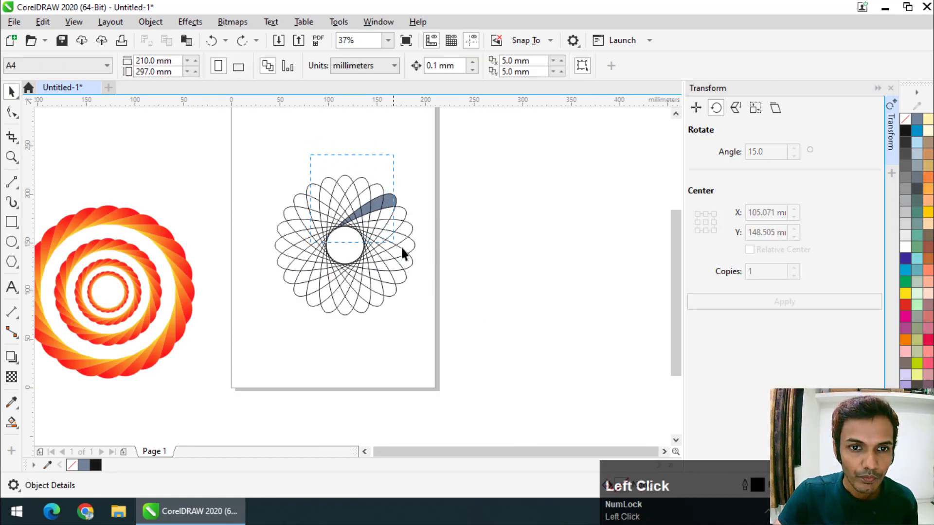
{"action": "scroll", "scroll_direction": "up", "scroll_amount": 3}
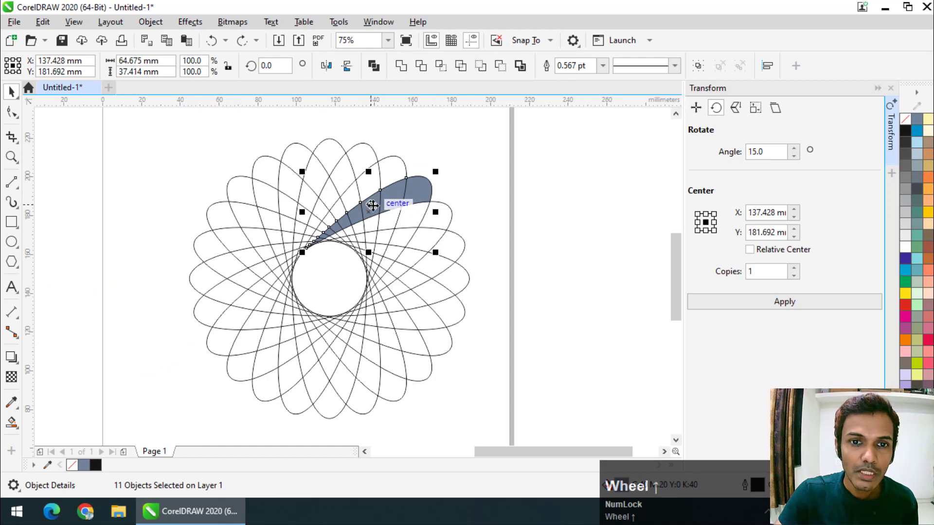
{"action": "left_click", "coordinate": [458, 158]}
{"action": "scroll", "scroll_direction": "up", "scroll_amount": 3}
{"action": "left_click", "coordinate": [416, 196]}
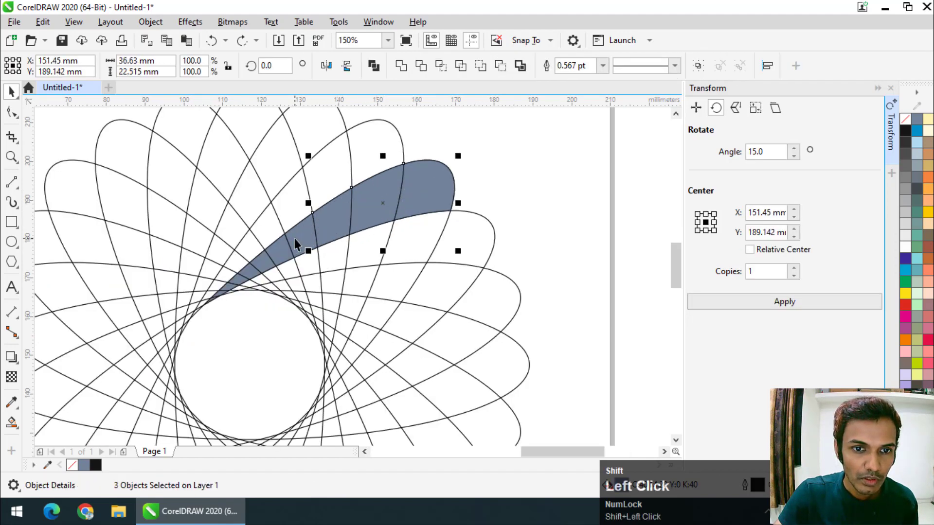
{"action": "scroll", "scroll_direction": "down", "scroll_amount": 3}
{"action": "left_click_drag", "start_coordinate": [301, 148], "coordinate": [406, 75]}
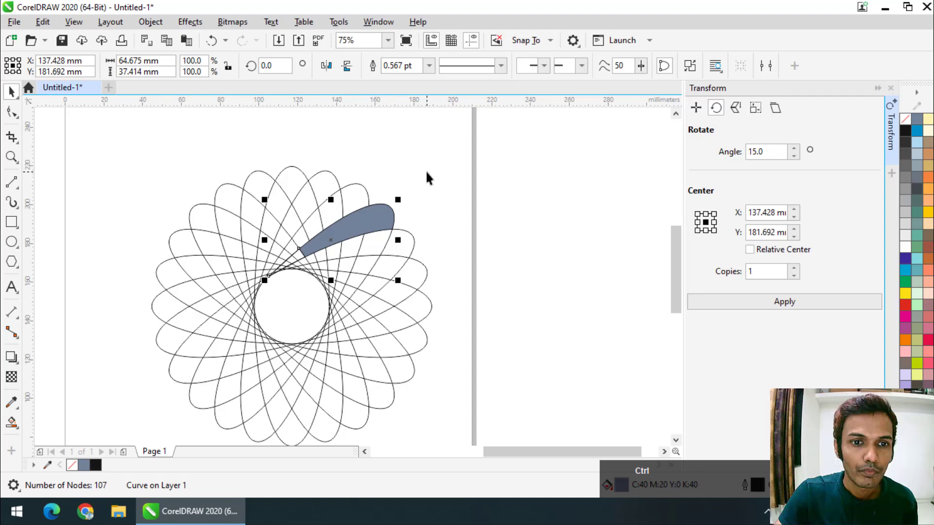
{"action": "left_click", "coordinate": [432, 177]}
Shift-select the grey petal pieces one by one from the guide down to its tip.
{"action": "scroll", "scroll_direction": "up", "scroll_amount": 3}
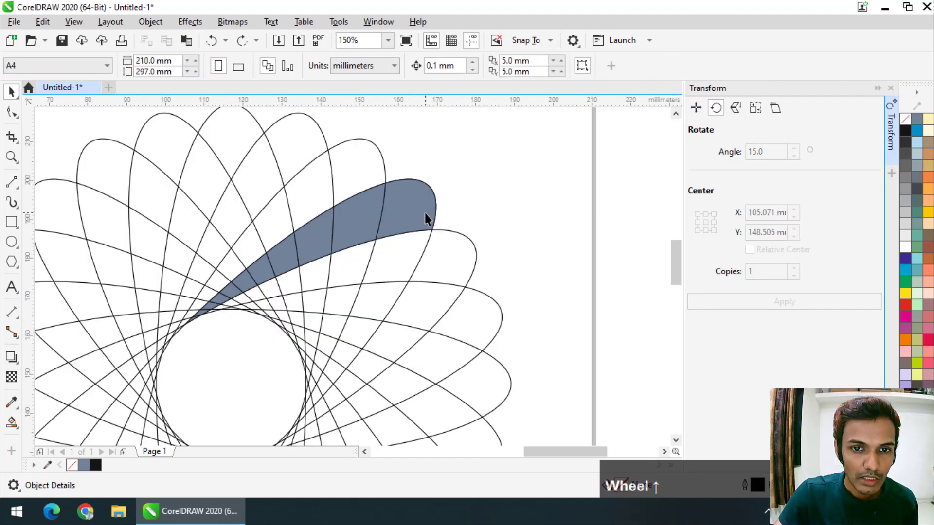
{"action": "left_click", "coordinate": [462, 185]}
{"action": "left_click", "coordinate": [420, 193]}
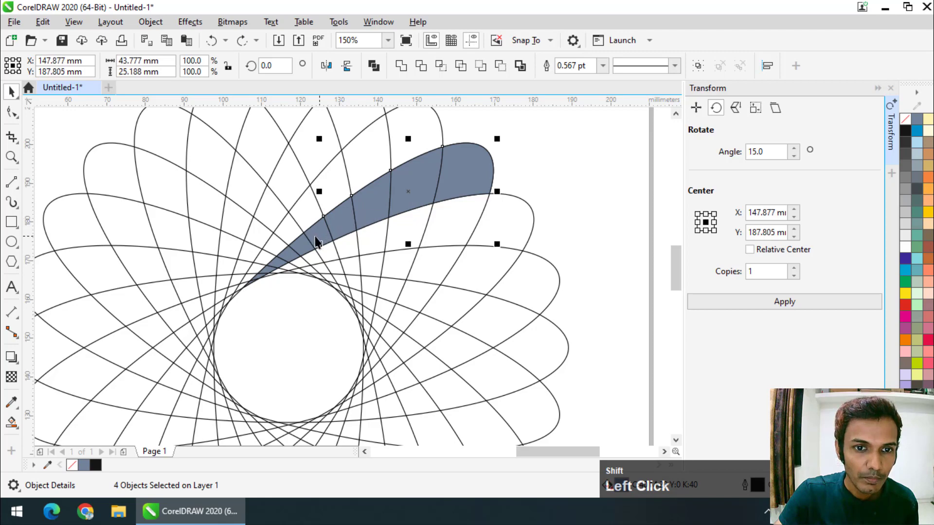
{"action": "scroll", "scroll_direction": "up", "scroll_amount": 3}
{"action": "left_click", "coordinate": [300, 244]}
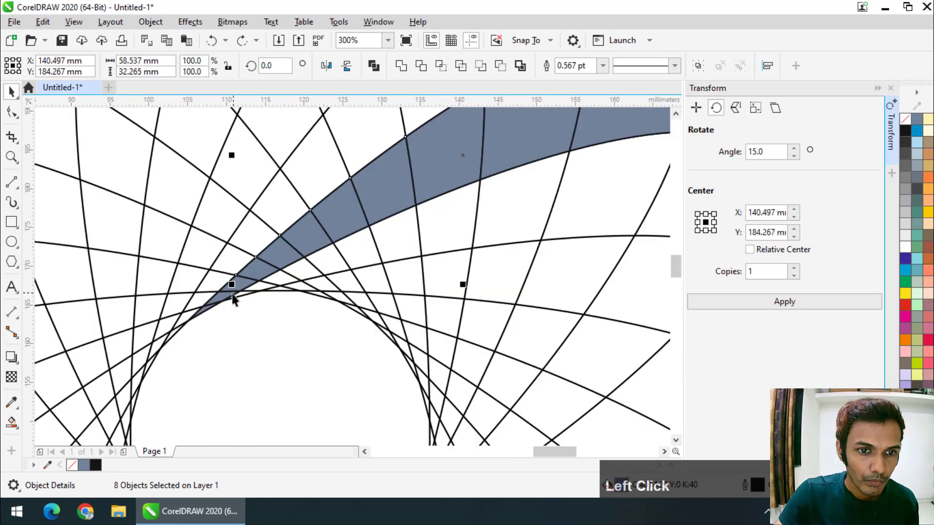
{"action": "scroll", "scroll_direction": "up", "scroll_amount": 3}
{"action": "left_click", "coordinate": [254, 284]}
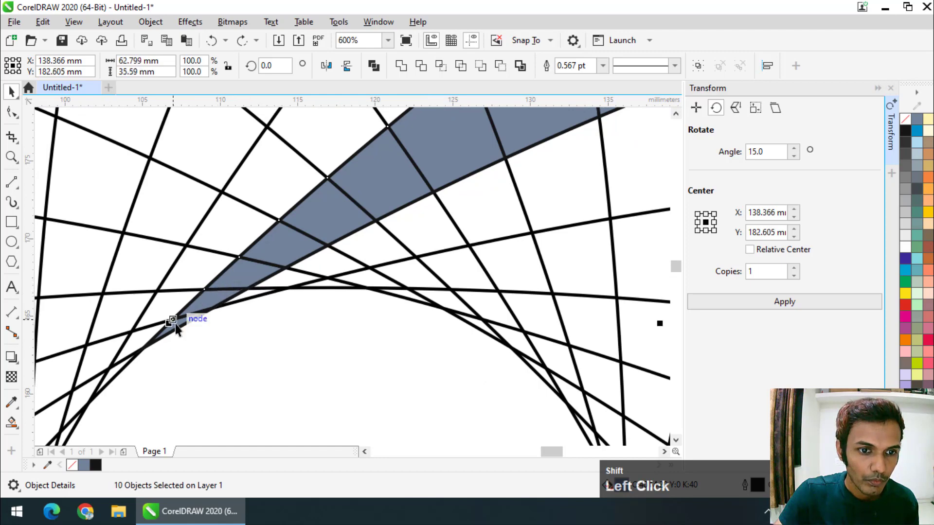
{"action": "scroll", "scroll_direction": "up", "scroll_amount": 3}
{"action": "left_click", "coordinate": [182, 322]}
{"action": "scroll", "scroll_direction": "down", "scroll_amount": 3}
{"action": "scroll", "scroll_direction": "down", "scroll_amount": 3}
{"action": "left_click", "coordinate": [580, 189]}
Add the remaining tip fragments and main body so the whole petal shape is selected.
{"action": "scroll", "scroll_direction": "up", "scroll_amount": 3}
{"action": "left_click", "coordinate": [263, 275]}
{"action": "scroll", "scroll_direction": "up", "scroll_amount": 3}
{"action": "left_click", "coordinate": [272, 265]}
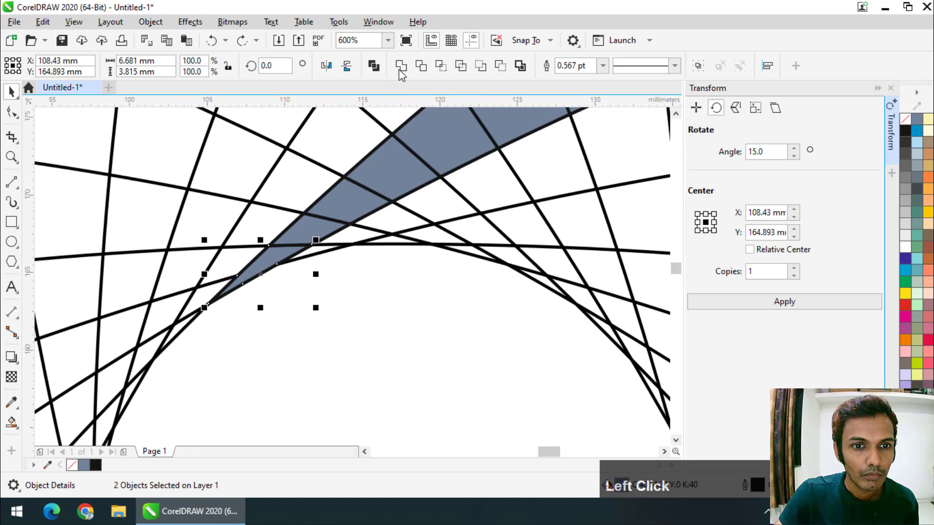
{"action": "left_click", "coordinate": [306, 235]}
{"action": "scroll", "scroll_direction": "down", "scroll_amount": 3}
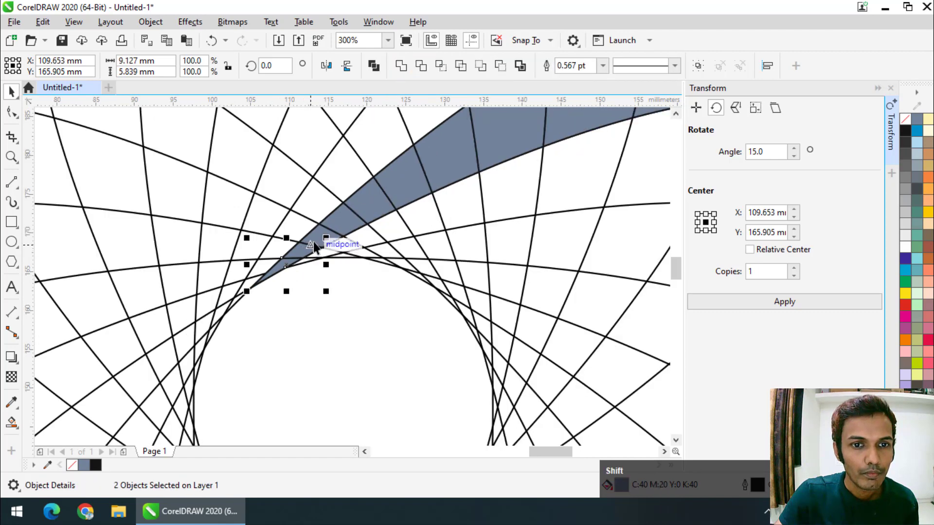
{"action": "left_click", "coordinate": [317, 241]}
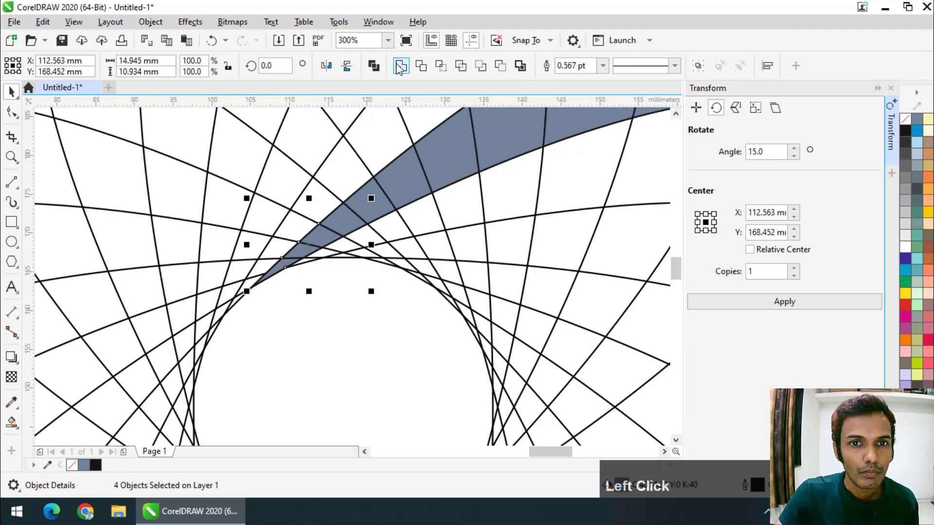
{"action": "scroll", "scroll_direction": "down", "scroll_amount": 3}
{"action": "left_click", "coordinate": [311, 256]}
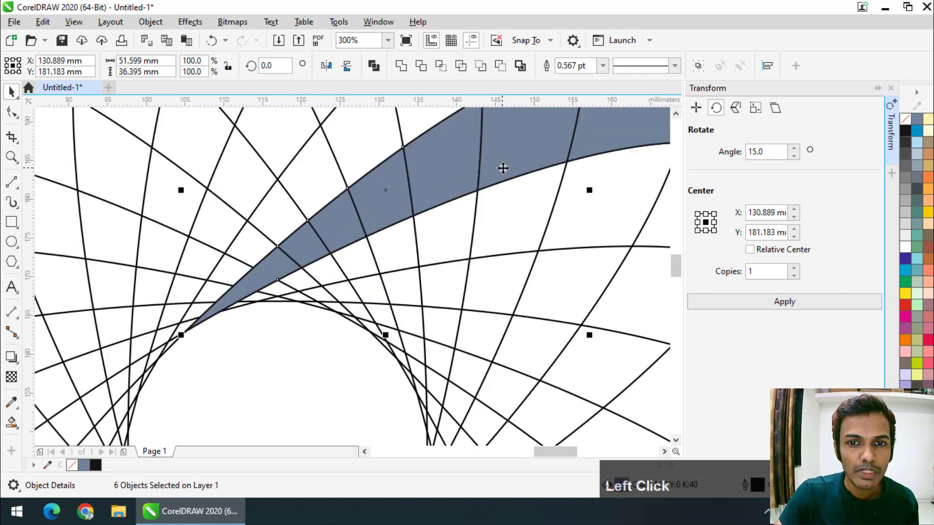
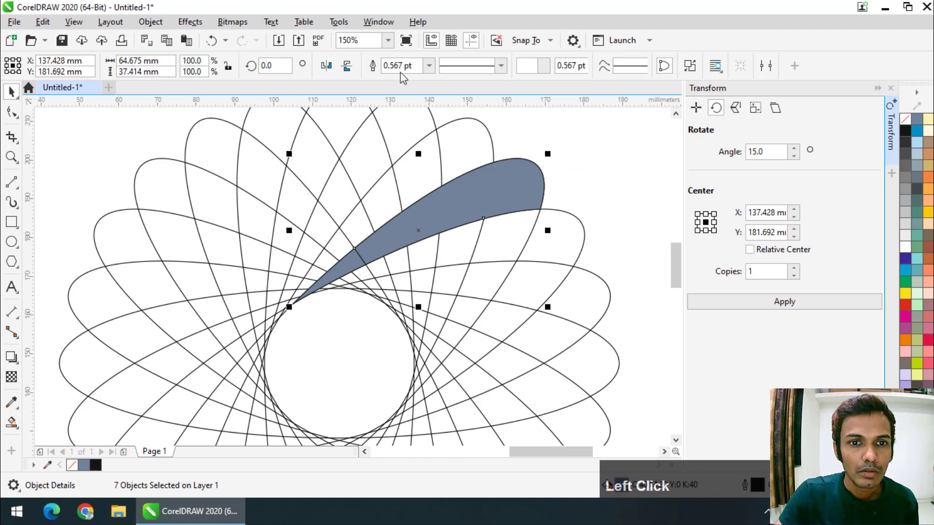
{"action": "scroll", "scroll_direction": "down", "scroll_amount": 3}
{"action": "scroll", "scroll_direction": "up", "scroll_amount": 3}
{"action": "left_click", "coordinate": [567, 210]}
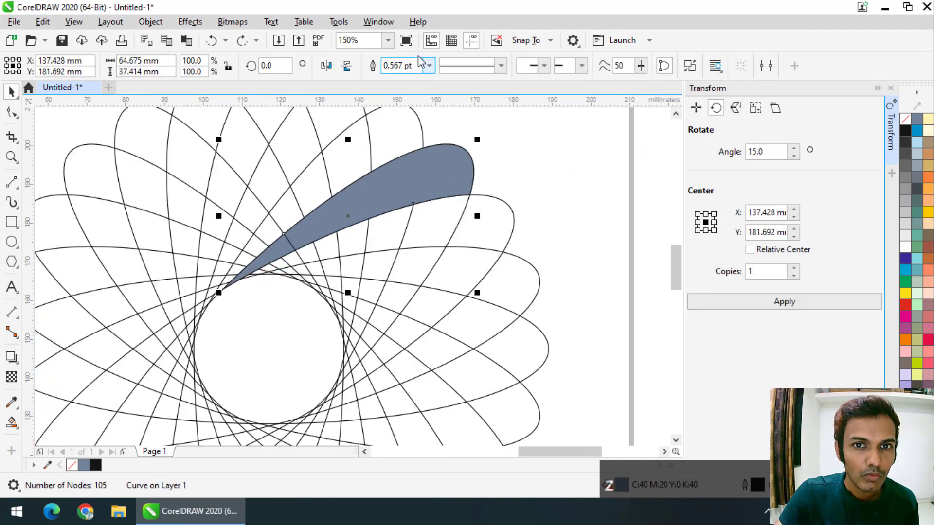
{"action": "scroll", "scroll_direction": "down", "scroll_amount": 3}
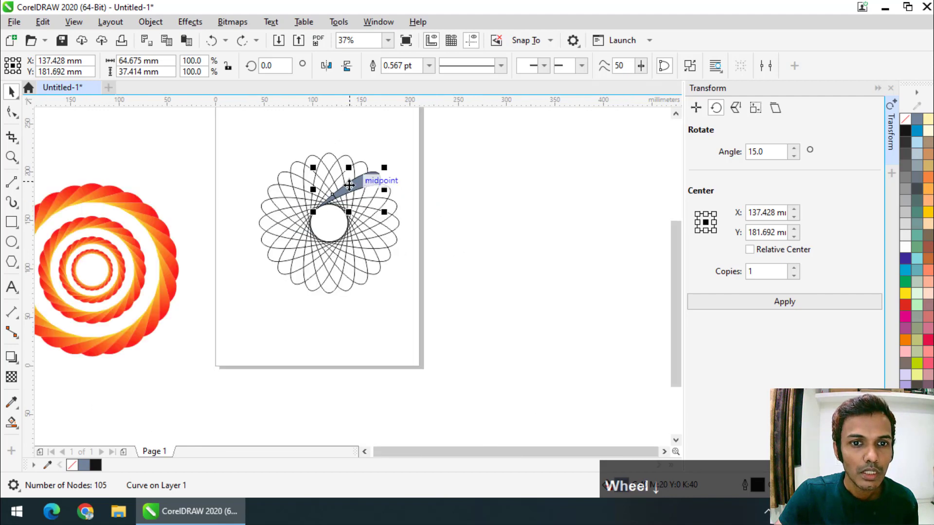
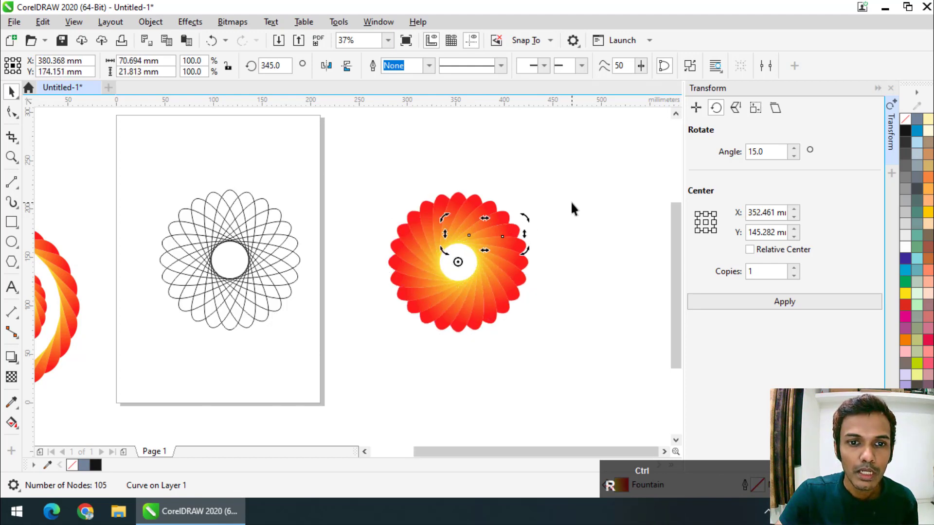
Deselect the finished 24-petal rosette and start selecting its petals to move it below the page.
{"action": "left_click", "coordinate": [576, 206]}
{"action": "scroll", "scroll_direction": "down", "scroll_amount": 3}
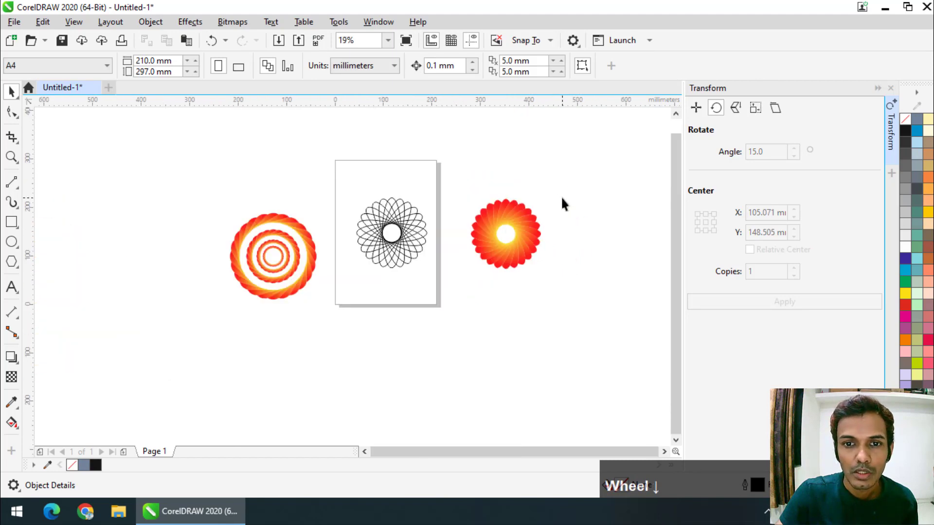
{"action": "left_click", "coordinate": [547, 238]}
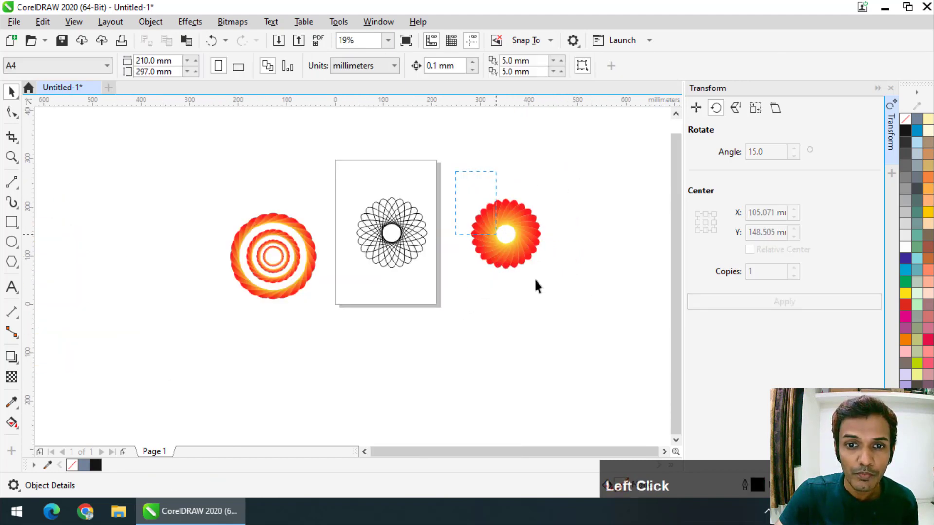
{"action": "scroll", "scroll_direction": "up", "scroll_amount": 3}
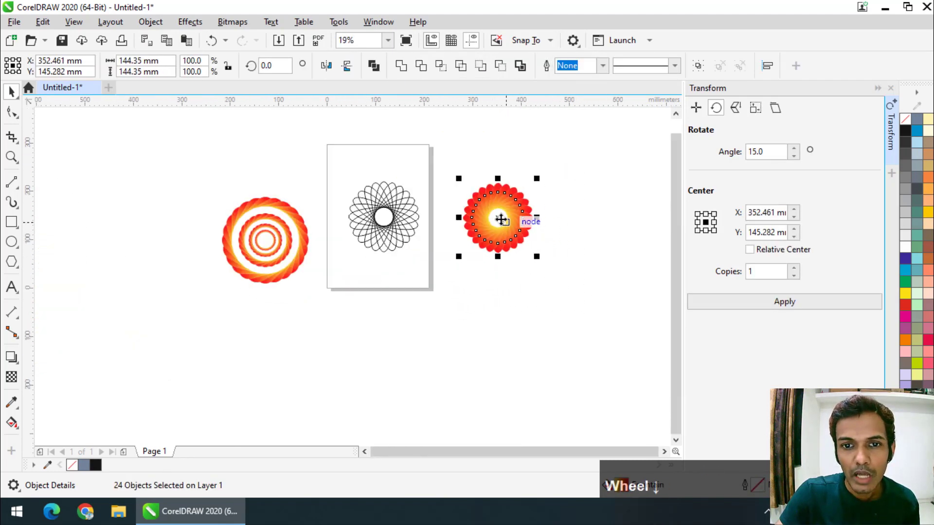
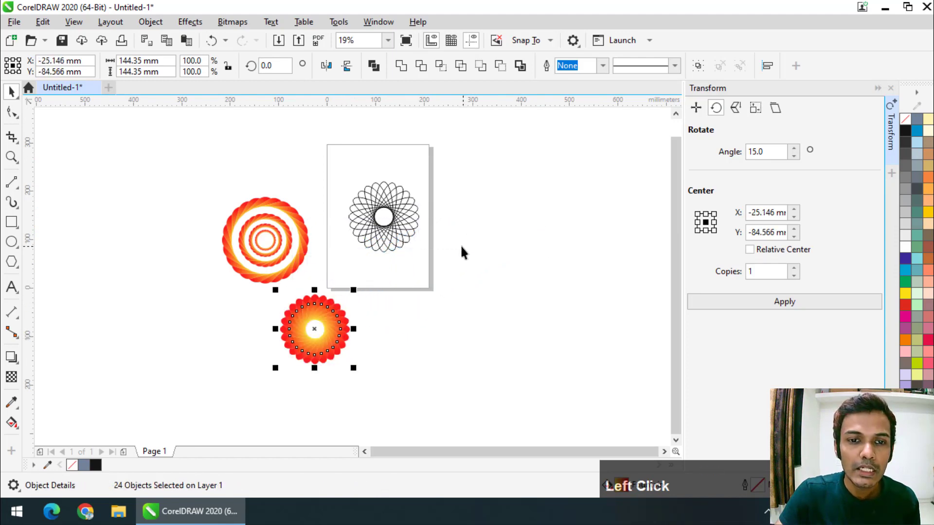
{"action": "scroll", "scroll_direction": "up", "scroll_amount": 3}
Select the ellipse guide and Smart Fill regions to form a new narrow grey petal.
{"action": "left_click", "coordinate": [279, 129]}
{"action": "scroll", "scroll_direction": "up", "scroll_amount": 3}
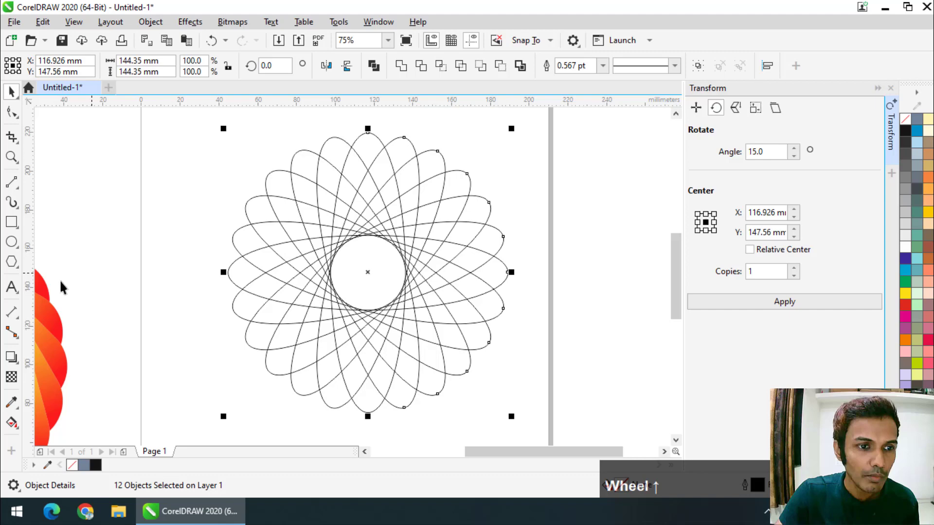
{"action": "left_click_drag", "start_coordinate": [17, 426], "coordinate": [77, 440]}
{"action": "left_click", "coordinate": [76, 439]}
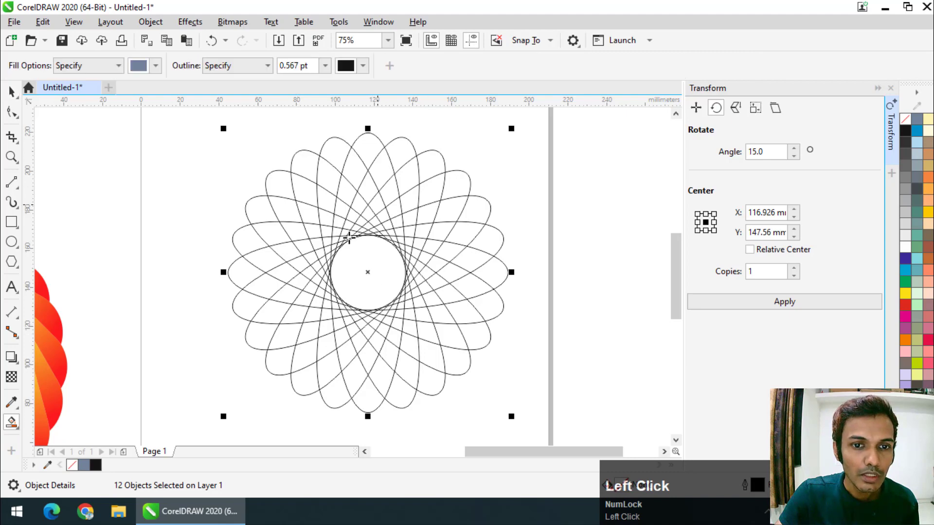
{"action": "scroll", "scroll_direction": "up", "scroll_amount": 3}
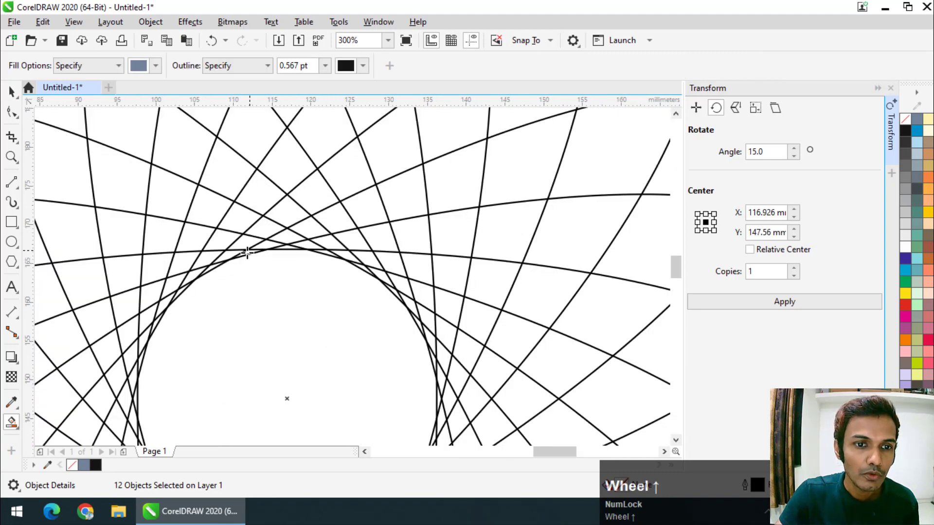
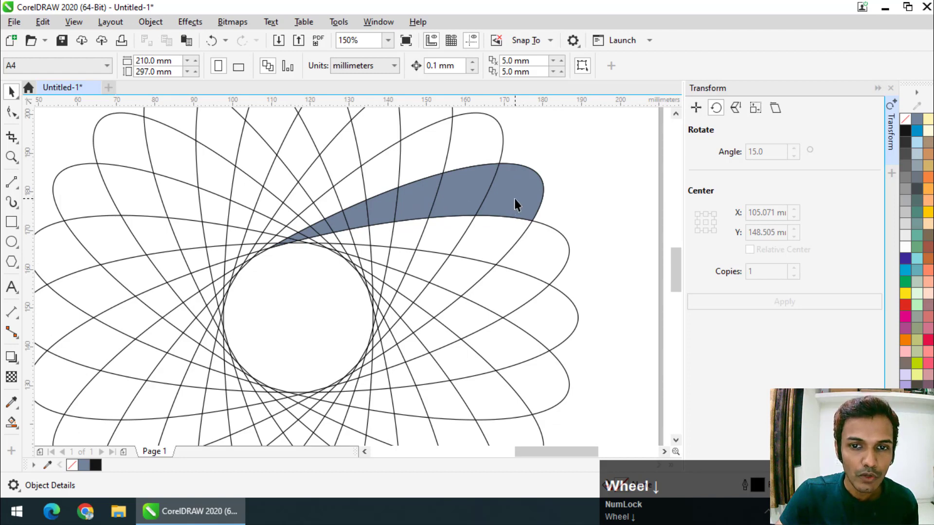
{"action": "scroll", "scroll_direction": "up", "scroll_amount": 3}
{"action": "scroll", "scroll_direction": "down", "scroll_amount": 3}
Shift-select the eleven pieces of the new petal including its thin tip.
{"action": "left_click", "coordinate": [545, 220]}
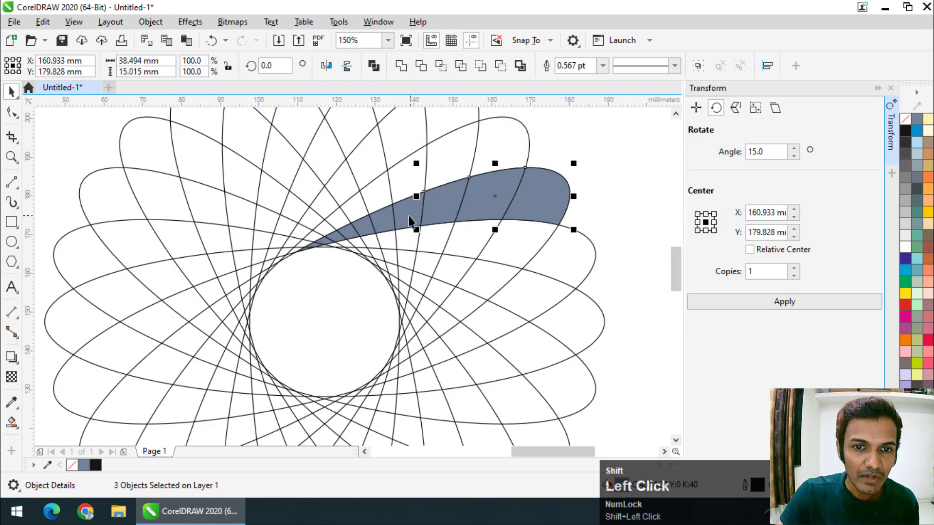
{"action": "scroll", "scroll_direction": "up", "scroll_amount": 3}
{"action": "left_click", "coordinate": [388, 225]}
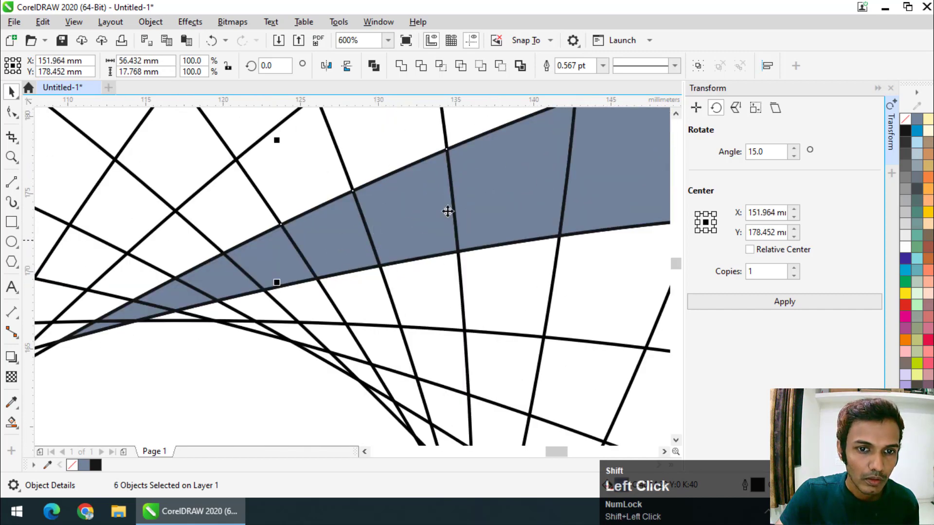
{"action": "scroll", "scroll_direction": "down", "scroll_amount": 3}
{"action": "scroll", "scroll_direction": "up", "scroll_amount": 3}
{"action": "left_click", "coordinate": [426, 237]}
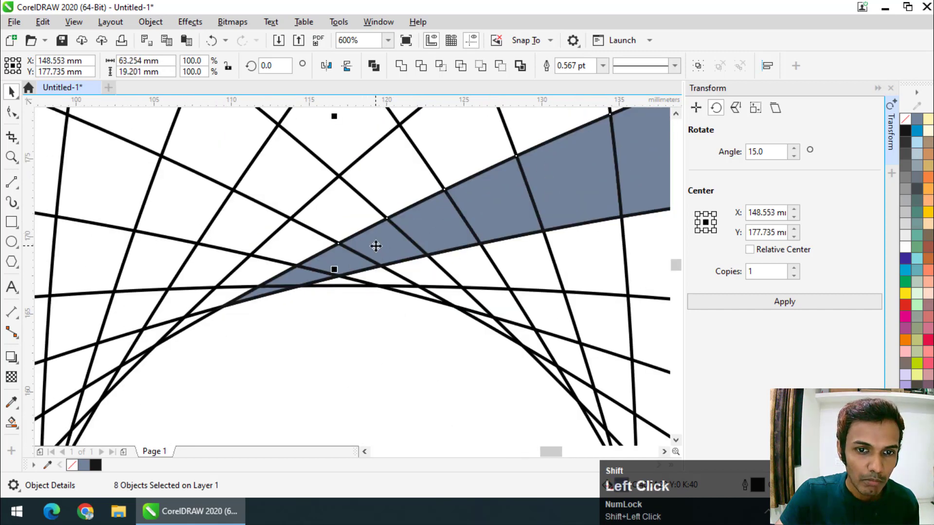
{"action": "scroll", "scroll_direction": "up", "scroll_amount": 3}
{"action": "left_click", "coordinate": [324, 258]}
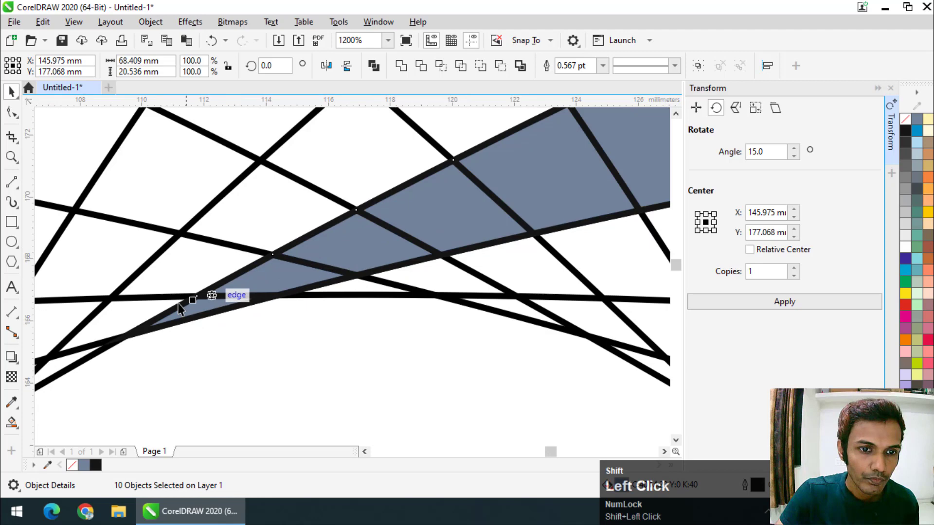
{"action": "scroll", "scroll_direction": "down", "scroll_amount": 3}
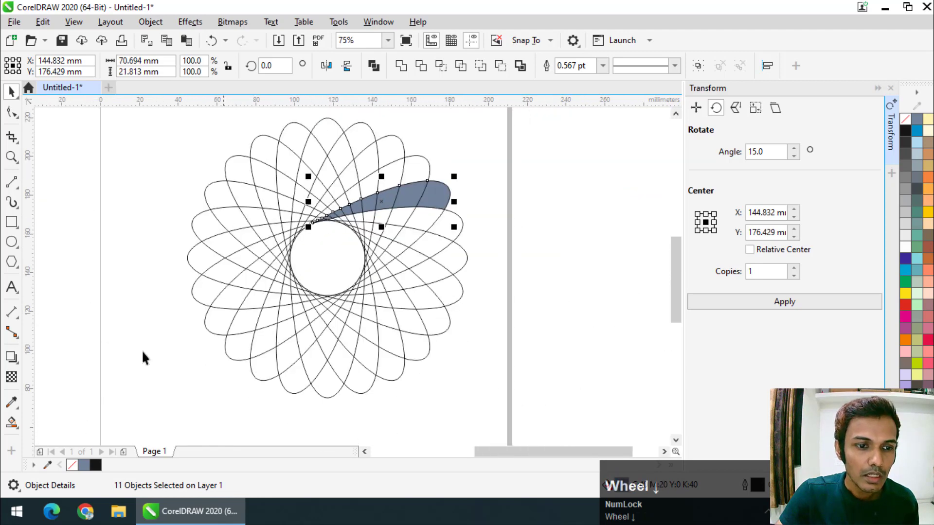
Switch to the Interactive Fill tool to begin a fountain fill on the petal.
{"action": "left_click", "coordinate": [11, 424]}
{"action": "scroll", "scroll_direction": "down", "scroll_amount": 3}
{"action": "scroll", "scroll_direction": "up", "scroll_amount": 3}
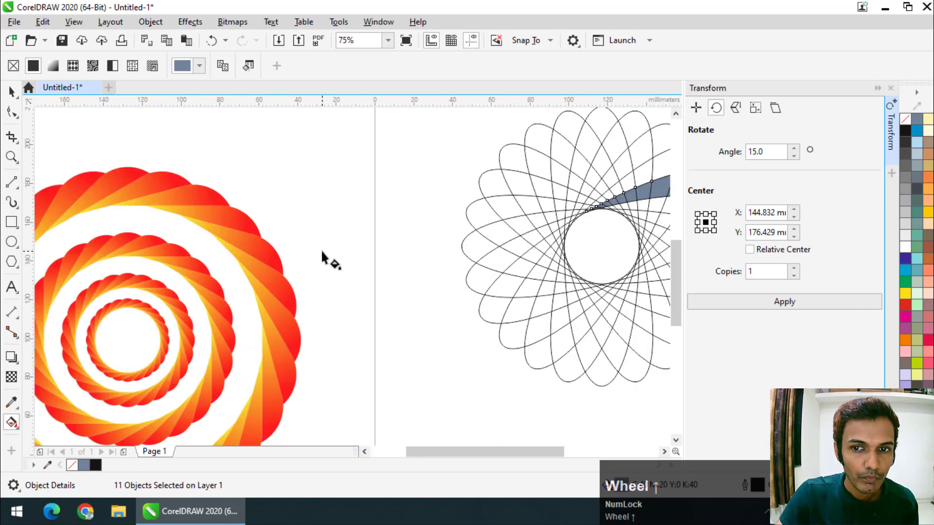
{"action": "scroll", "scroll_direction": "down", "scroll_amount": 3}
{"action": "scroll", "scroll_direction": "up", "scroll_amount": 3}
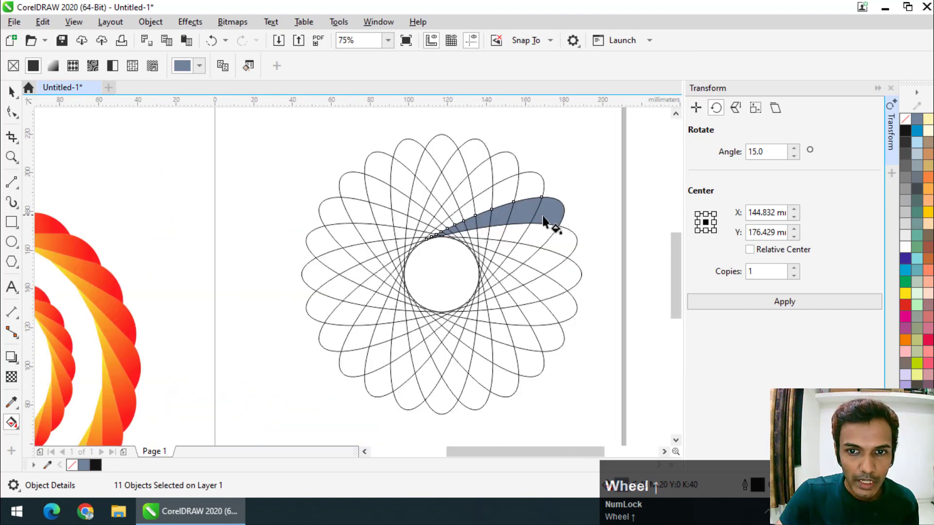
Lay a red-orange fountain fill across the petal pieces for the third rosette.
{"action": "left_click_drag", "start_coordinate": [545, 220], "coordinate": [599, 71]}
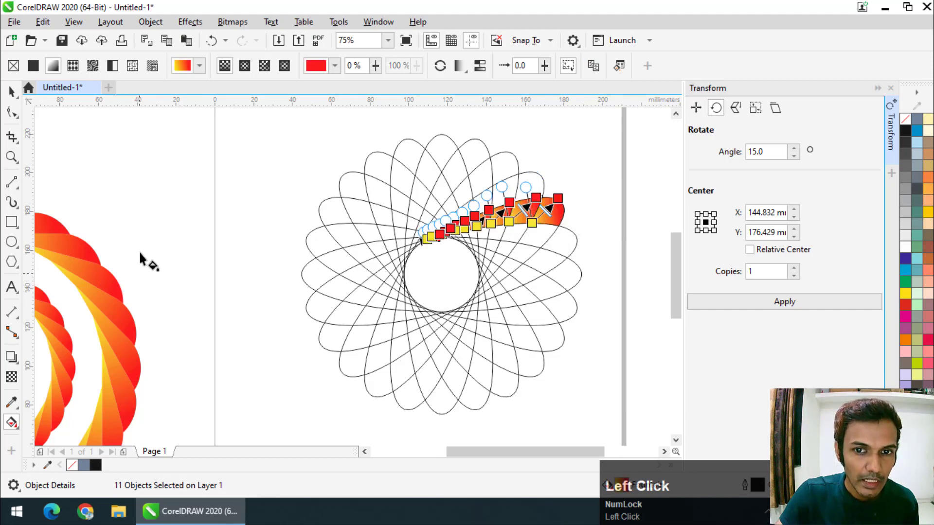
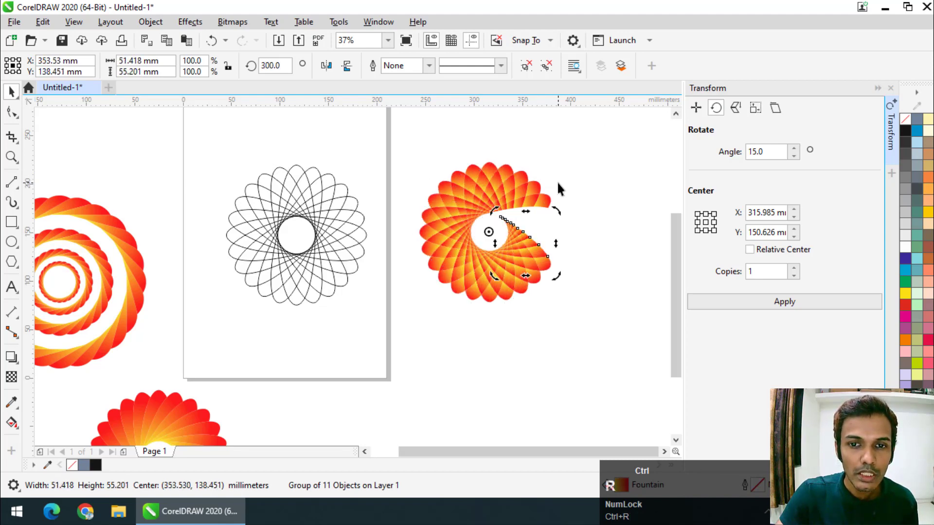
{"action": "scroll", "scroll_direction": "down", "scroll_amount": 3}
Send the black rectangle behind the rosette and centre the rosette on it.
{"action": "left_click", "coordinate": [537, 174]}
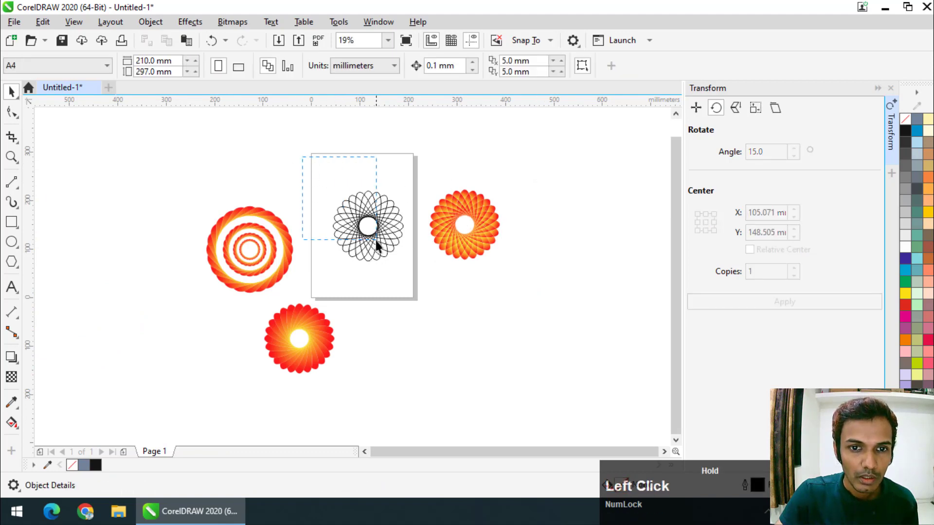
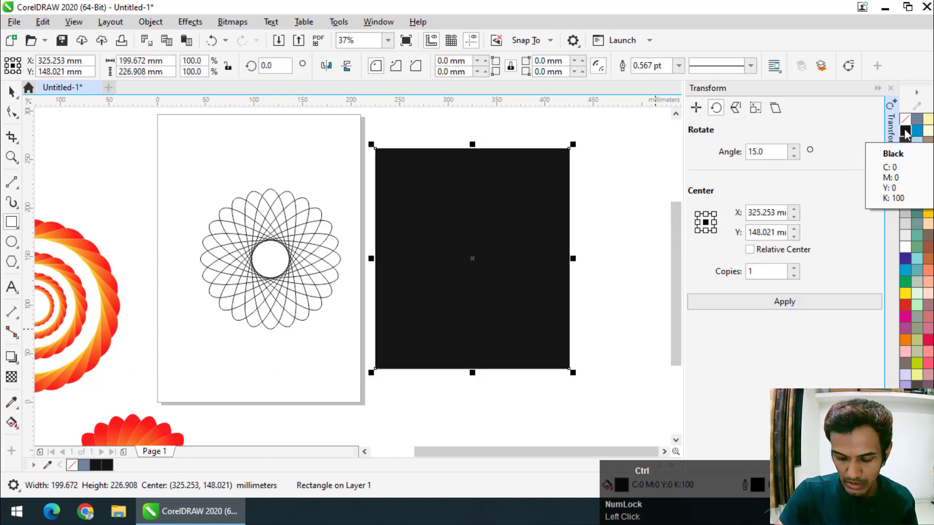
{"action": "key", "text": "ctrl+End"}
{"action": "double_click", "coordinate": [97, 117]}
{"action": "key", "text": "Left"}
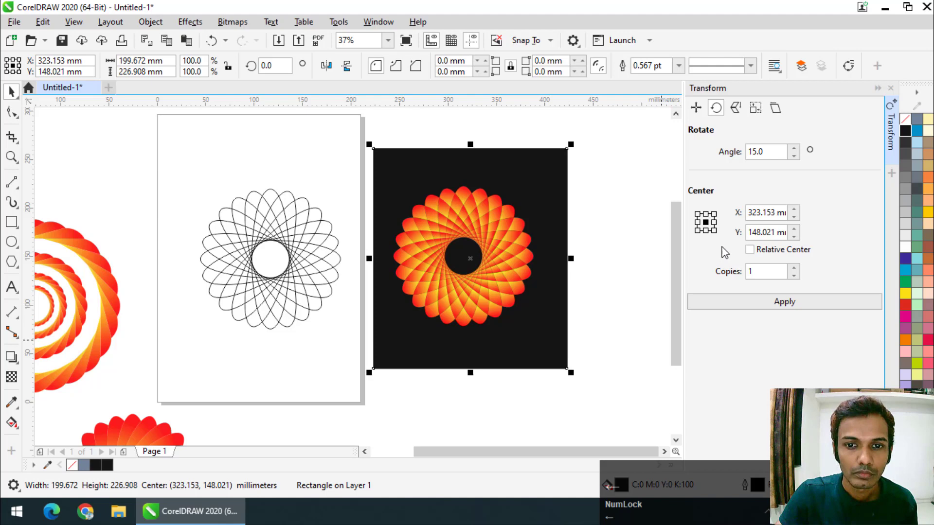
{"action": "scroll", "scroll_direction": "down", "scroll_amount": 3}
{"action": "scroll", "scroll_direction": "up", "scroll_amount": 3}
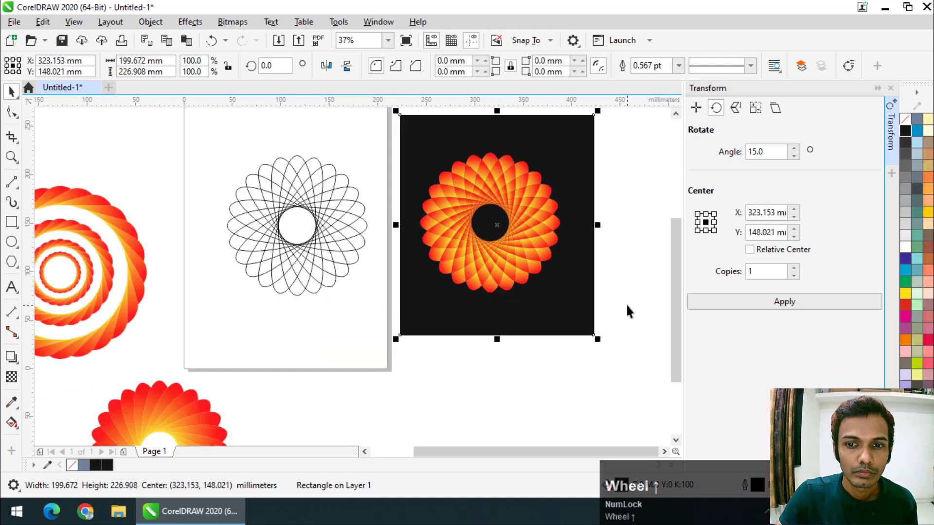
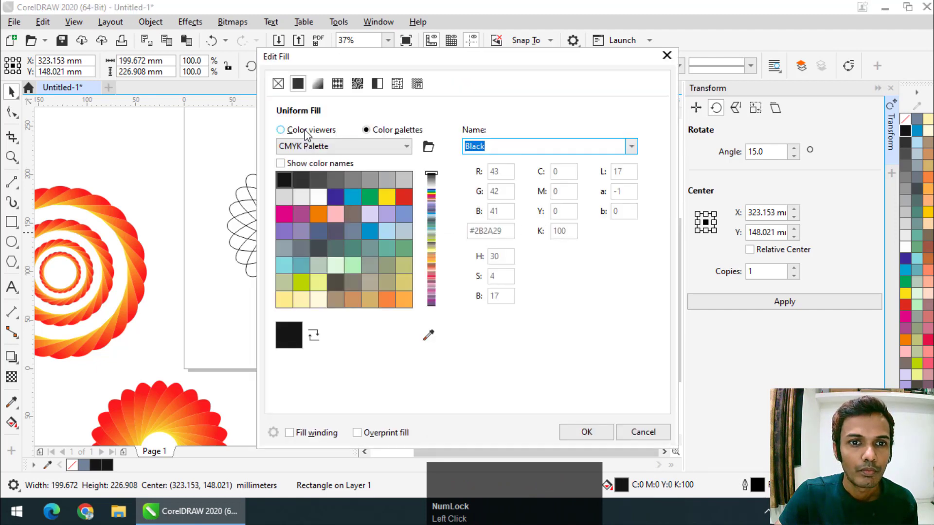
Set the background rectangle's fill to pure black in Edit Fill.
{"action": "left_click", "coordinate": [339, 161]}
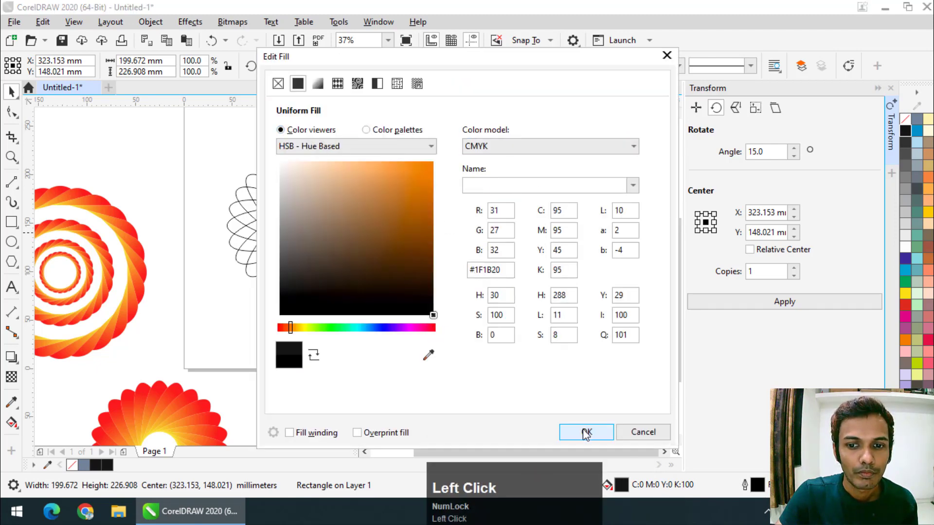
{"action": "scroll", "scroll_direction": "down", "scroll_amount": 3}
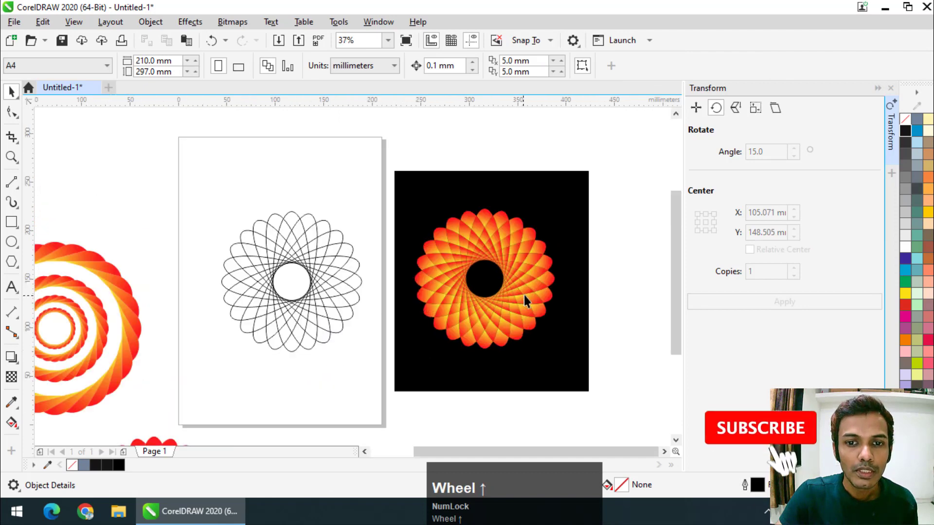
{"action": "scroll", "scroll_direction": "up", "scroll_amount": 3}
{"action": "scroll", "scroll_direction": "down", "scroll_amount": 3}
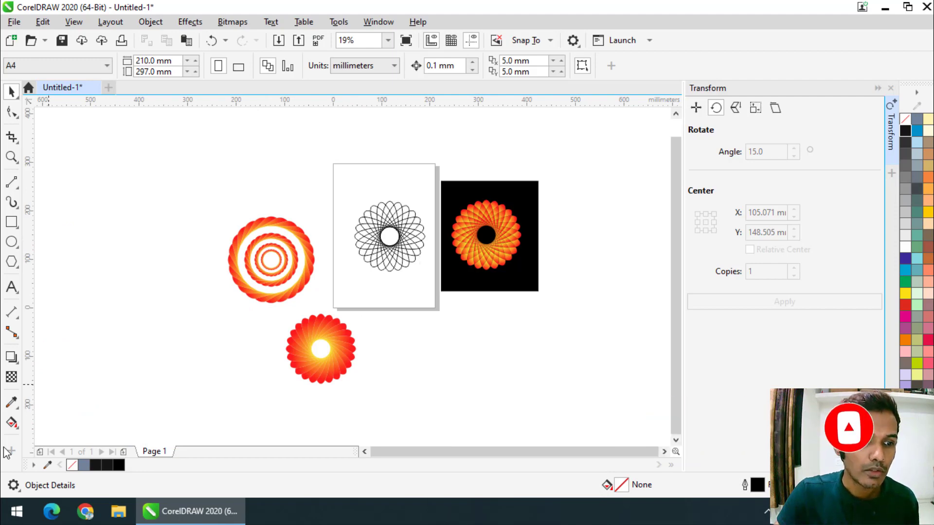
{"action": "left_click", "coordinate": [14, 424]}
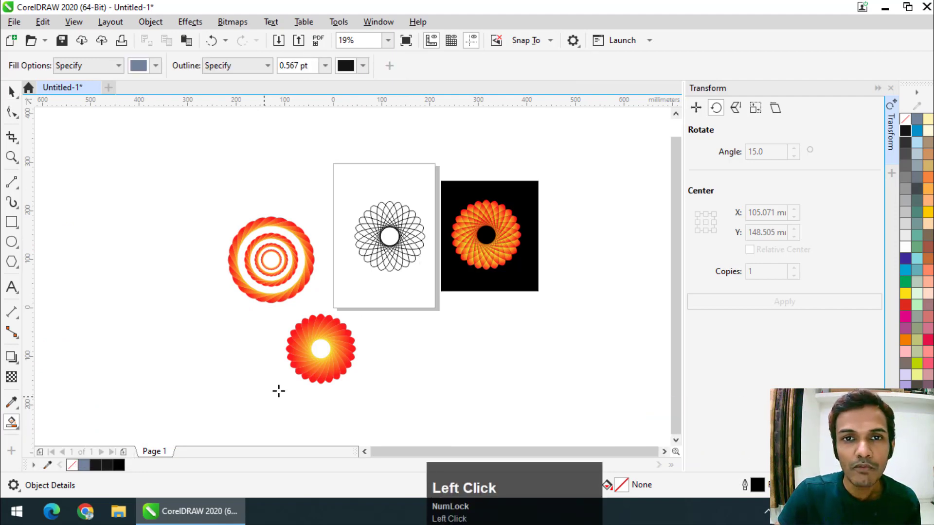